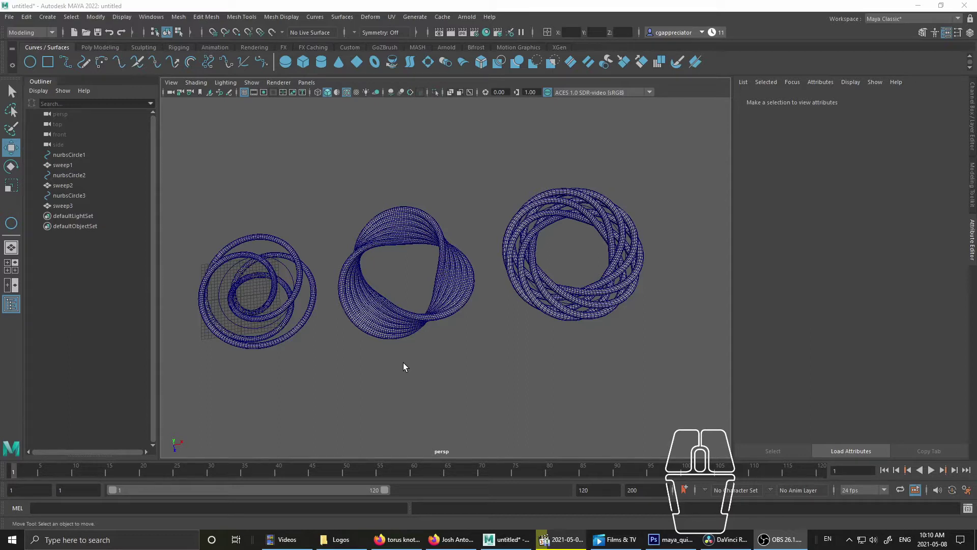
- Orbit the perspective view around the three finished sweep variants to inspect them
drag(382, 327, 424, 322)
drag(399, 343, 388, 358)
drag(425, 312, 403, 341)
drag(388, 304, 396, 282)
drag(418, 340, 418, 321)
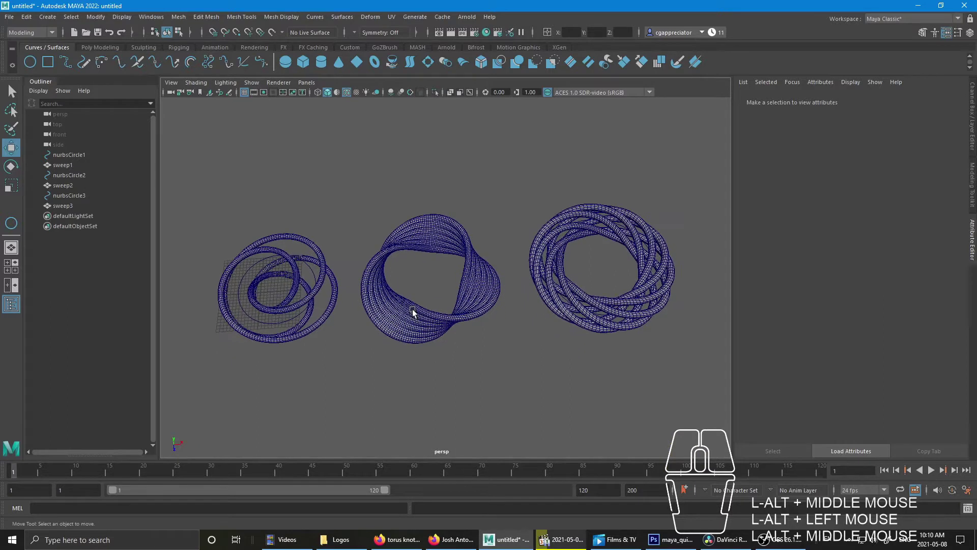
middle_click(395, 338)
right_click(443, 321)
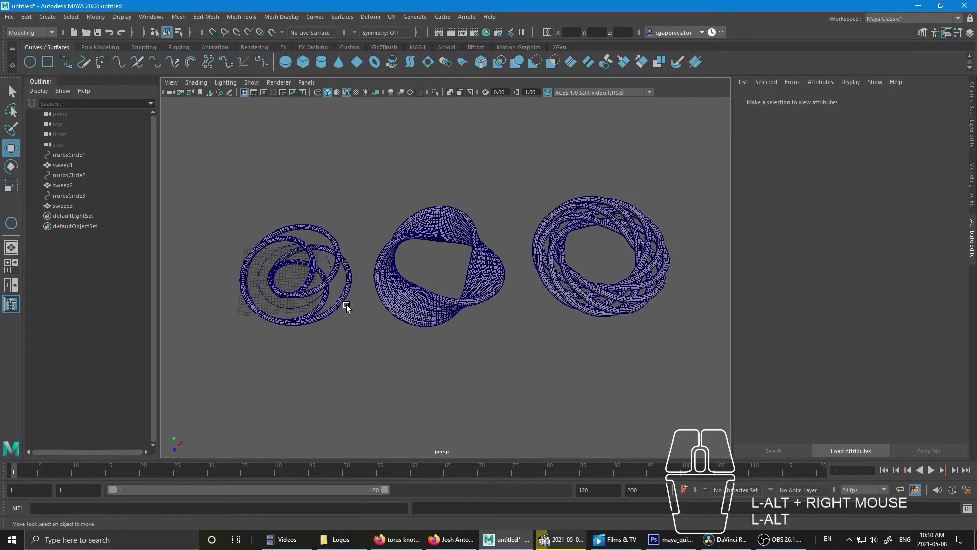
- Select the woven ring sweep3 in the Outliner to show its sweep mesh attributes
click(331, 284)
click(450, 304)
click(597, 274)
click(584, 298)
drag(552, 301, 546, 314)
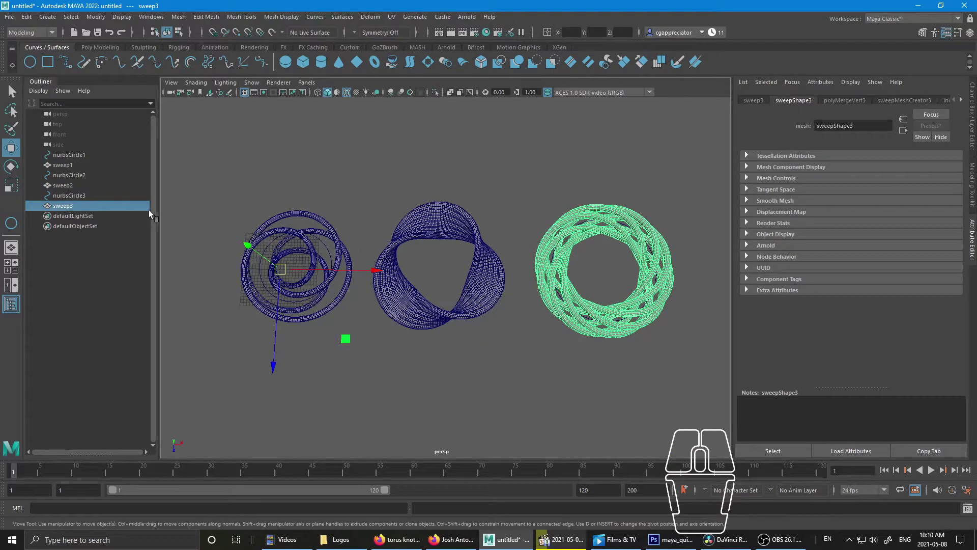
- Hide all nurbsCircle and sweep nodes so only the empty grid remains, then clear the selection
click(87, 162)
click(75, 211)
click(73, 210)
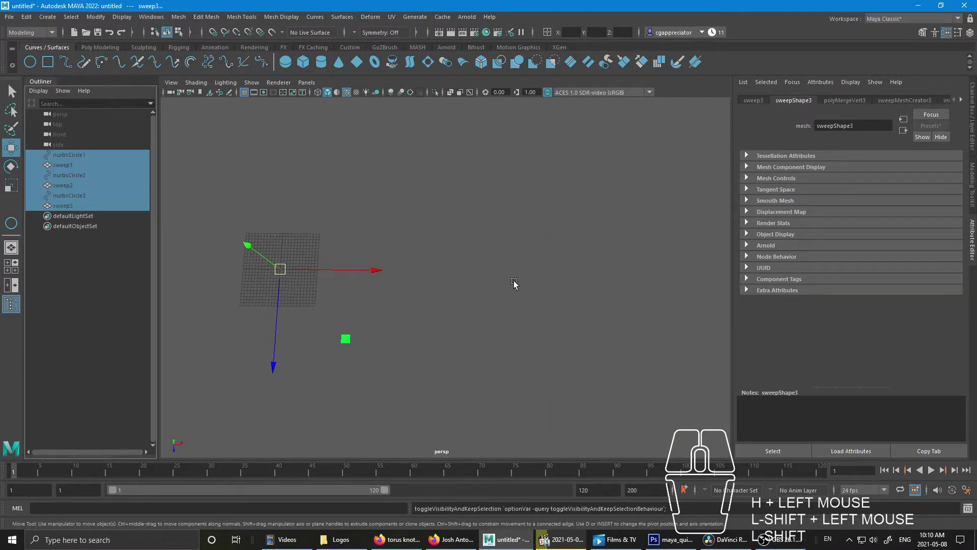
click(518, 284)
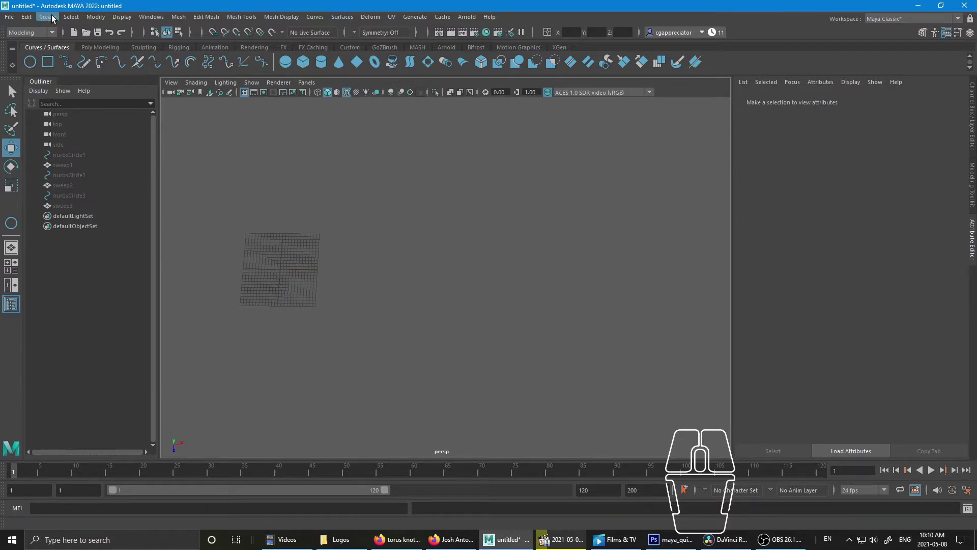
- Browse the Create > NURBS Primitives list without choosing anything
click(54, 17)
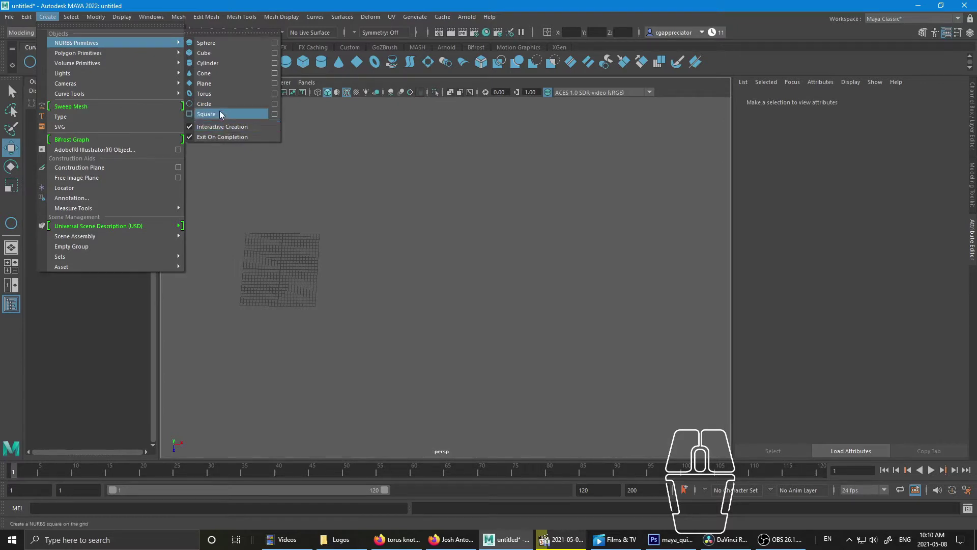
click(170, 5)
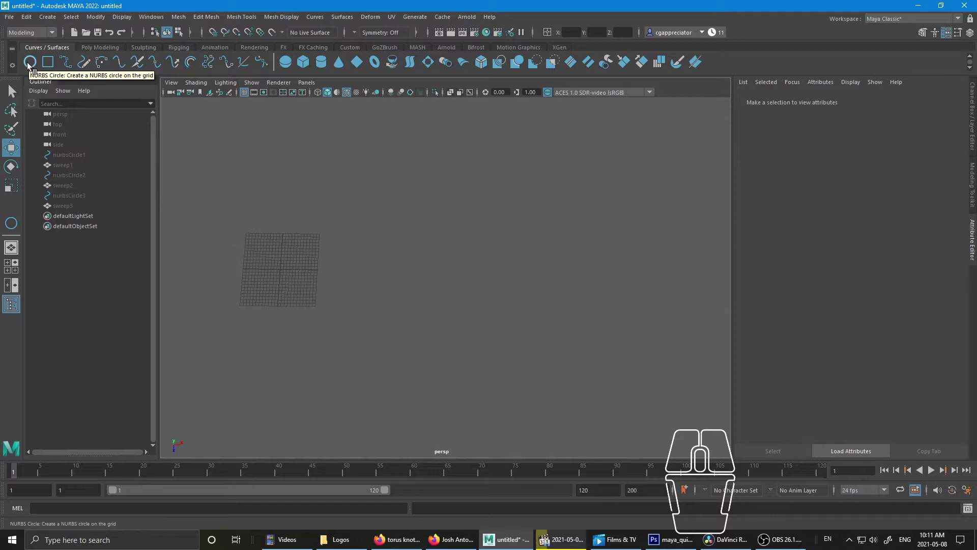
- Draw a new NURBS circle, nurbsCircle4, on the grid and start turning it into a Sweep Mesh tube
click(31, 66)
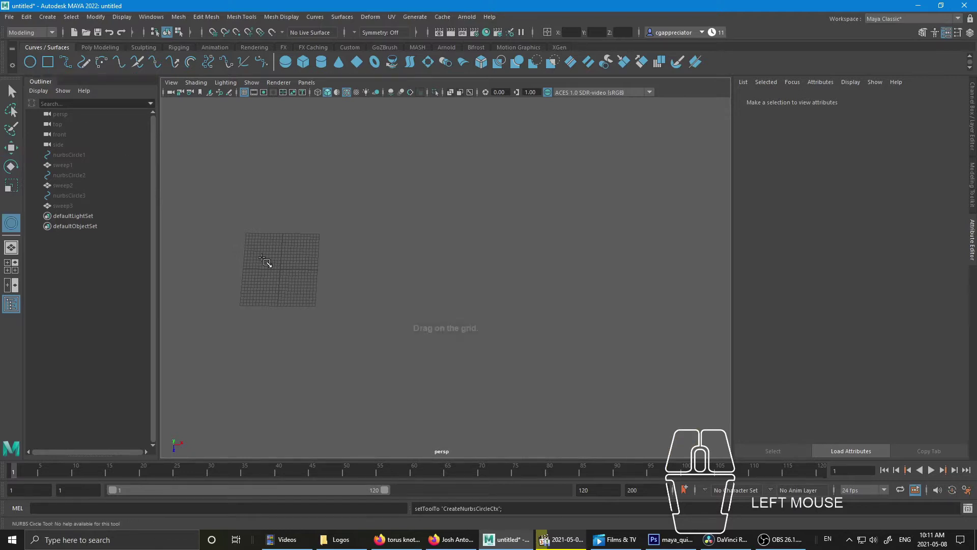
drag(15, 92, 298, 292)
drag(304, 303, 399, 335)
drag(340, 315, 460, 349)
drag(396, 318, 399, 297)
drag(347, 305, 437, 307)
right_click(370, 283)
drag(350, 322, 340, 289)
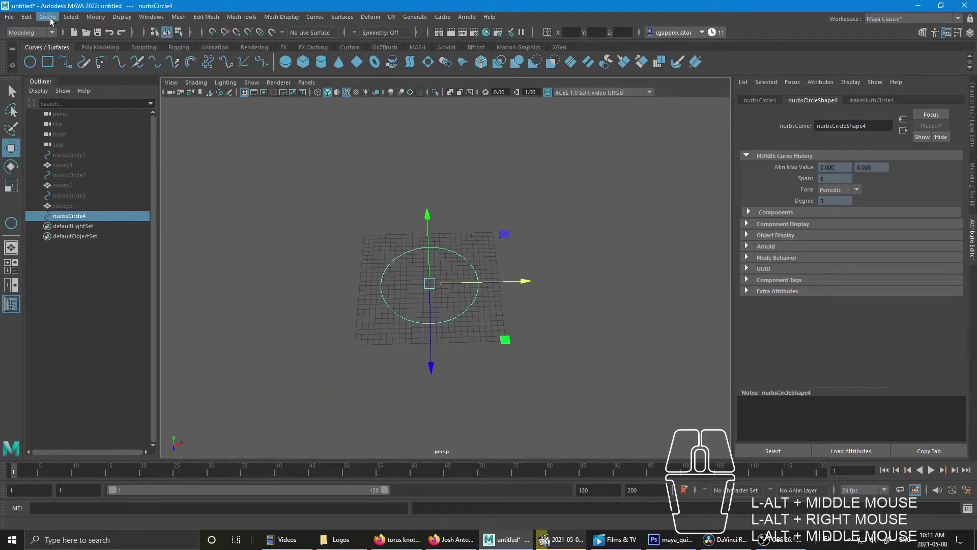
click(53, 24)
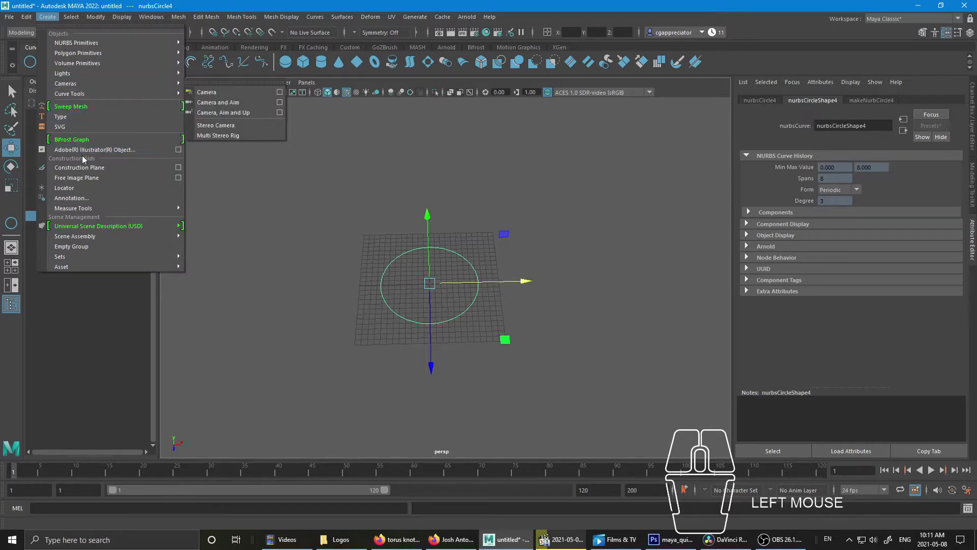
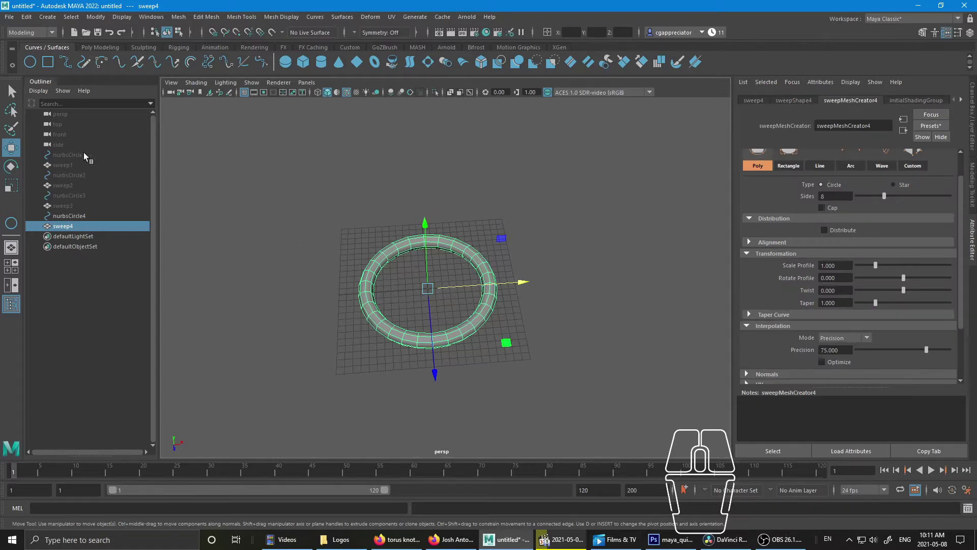
- Unhide nurbsCircle1 and sweep1 so the first knotted tube shows beside the new ring
click(74, 161)
click(71, 171)
key(shift+h)
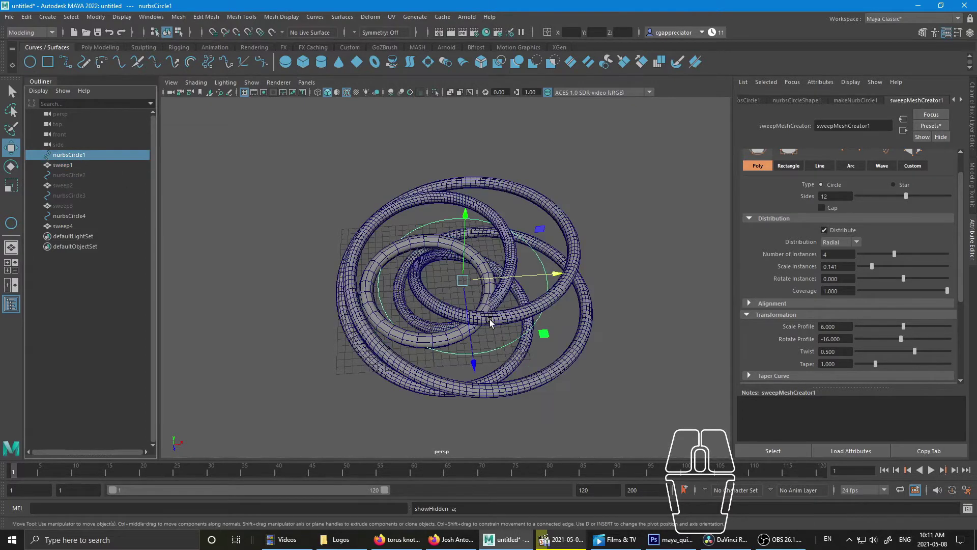
drag(546, 338, 270, 329)
drag(373, 344, 503, 329)
drag(489, 309, 481, 332)
right_click(466, 329)
- Move the knotted tube left of the new ring, then enable Distribute on the ring's sweep4
drag(413, 346, 392, 360)
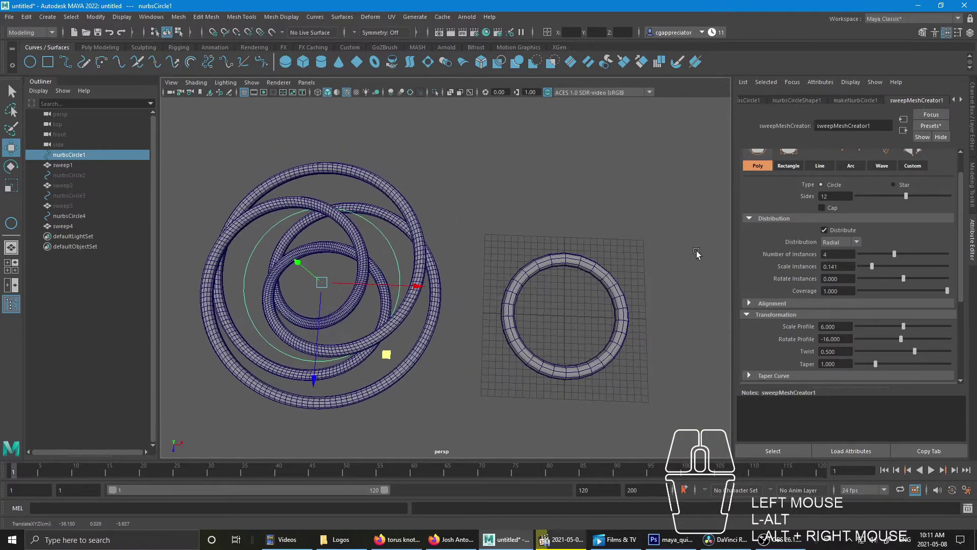
drag(403, 251, 411, 210)
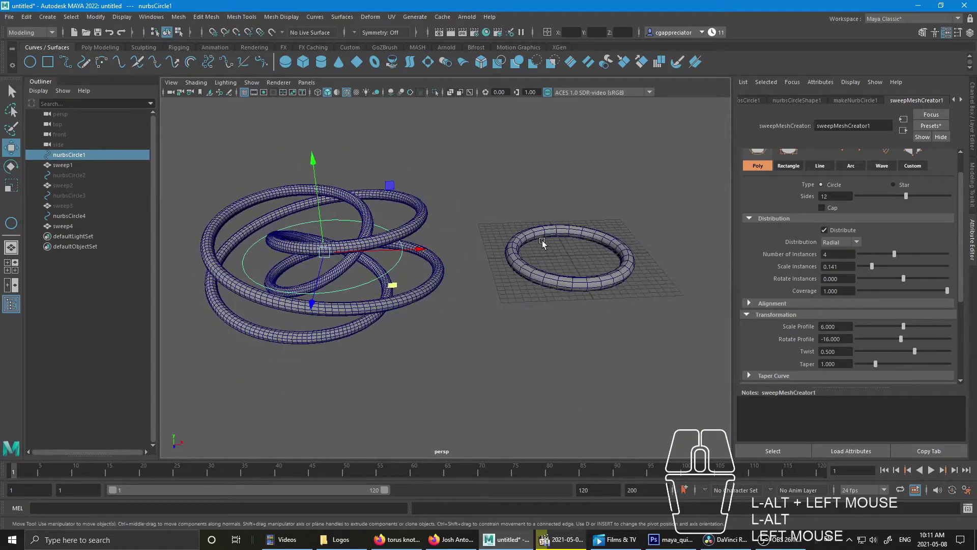
click(371, 203)
drag(376, 295, 386, 270)
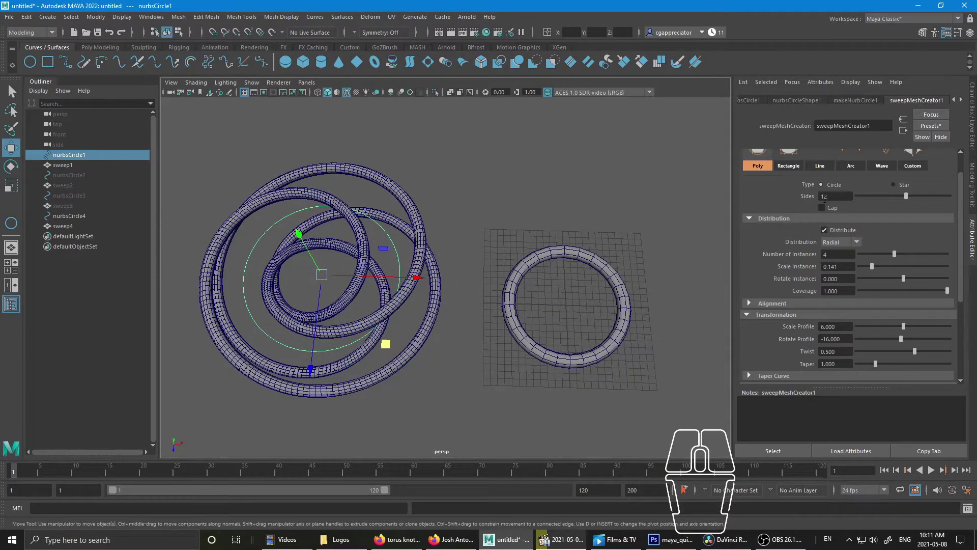
click(589, 260)
click(845, 231)
- Scale up the new ring's circle nurbsCircle4 with the Scale tool
drag(630, 297, 573, 285)
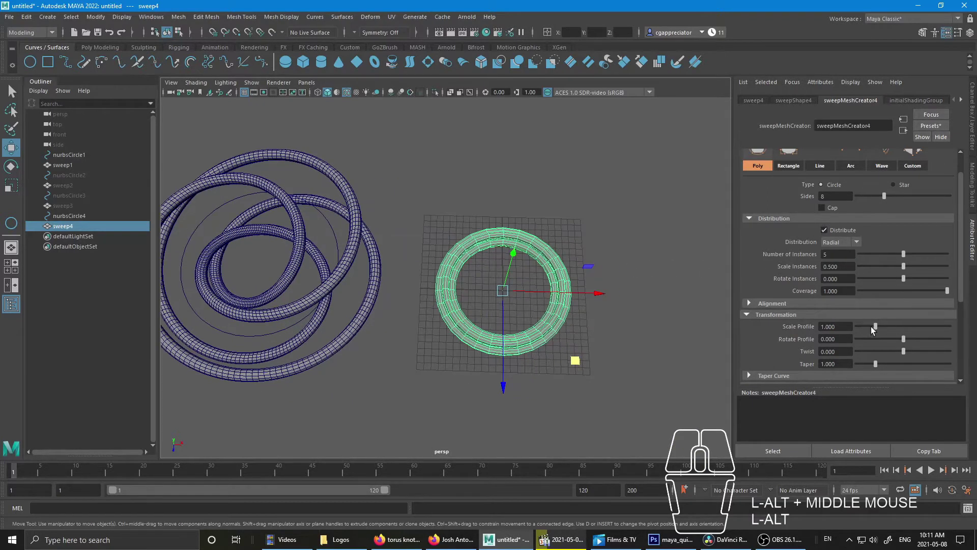
click(88, 219)
key(r)
drag(505, 291, 546, 279)
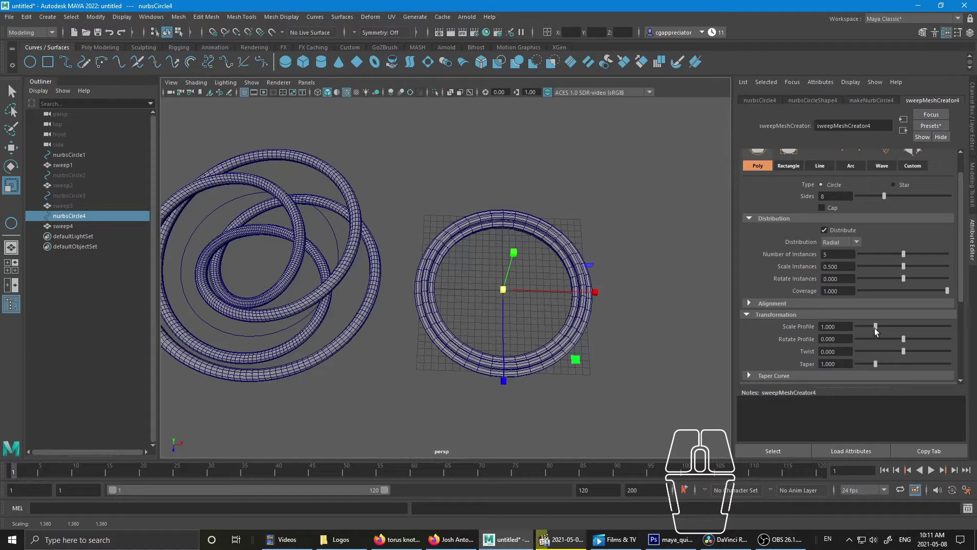
middle_click(781, 349)
scroll(down, 3)
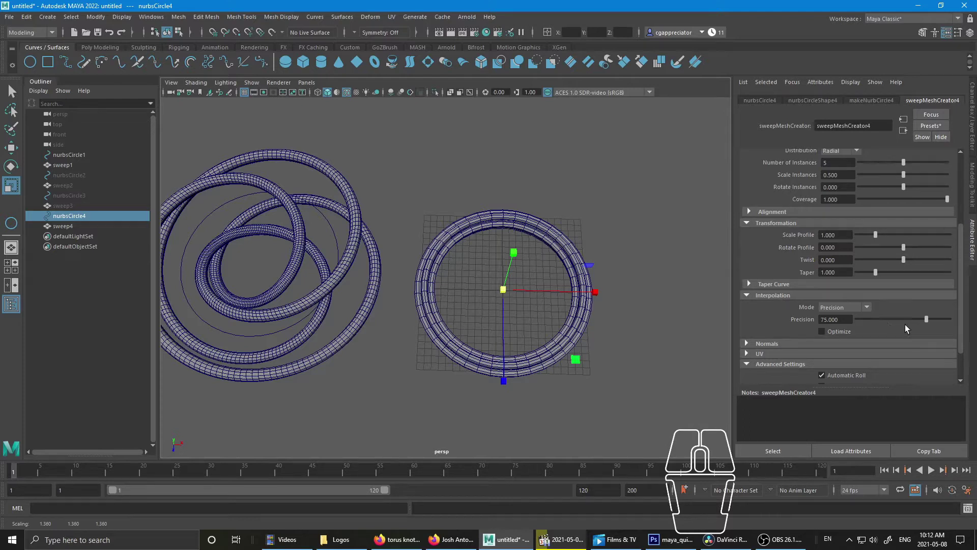
- Raise Precision, set Scale Profile to about 3.47 and Scale Instances to about 0.22 for nested rings
click(930, 323)
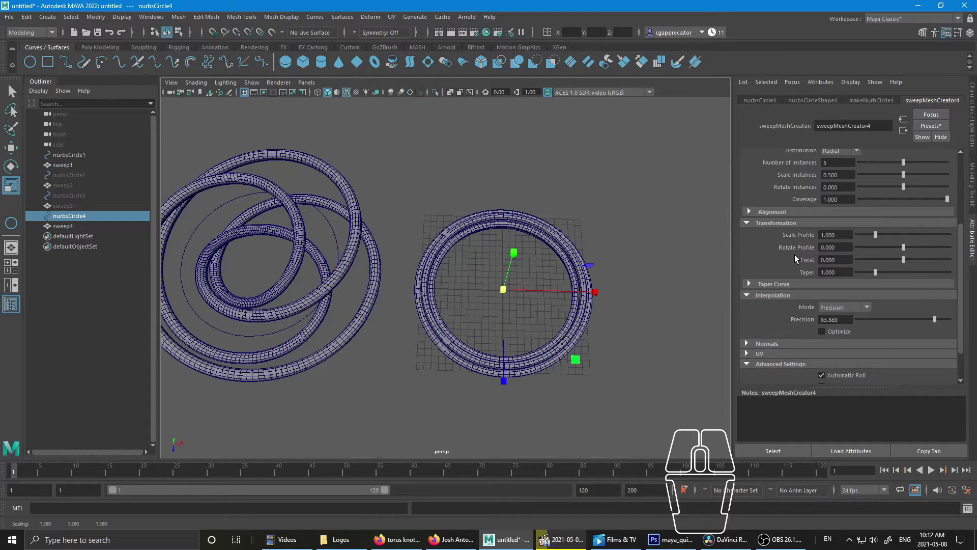
scroll(up, 3)
drag(881, 271, 924, 273)
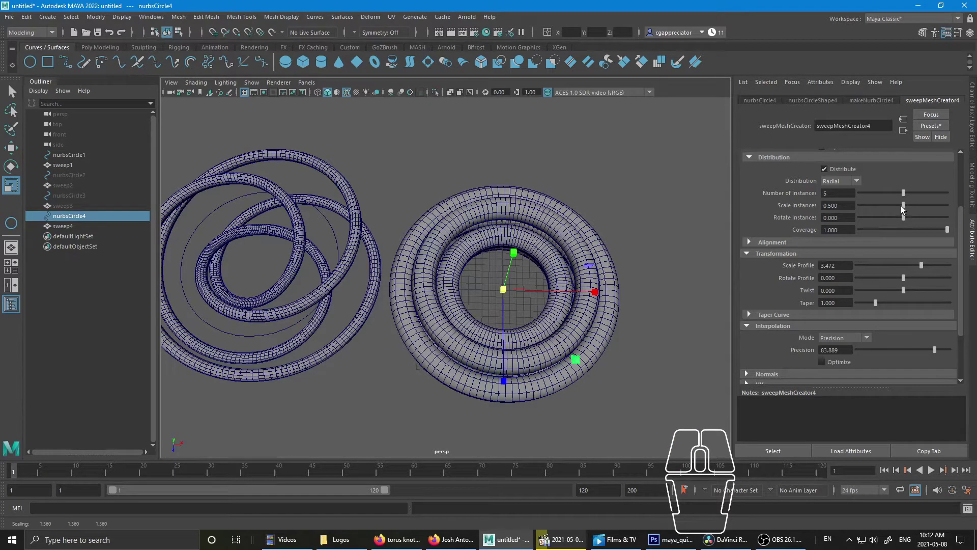
drag(904, 210, 878, 209)
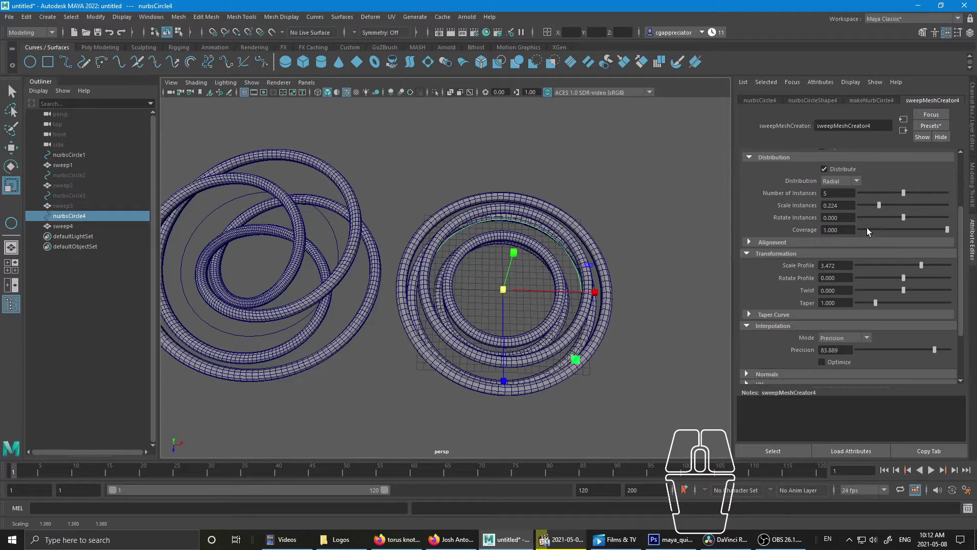
- Set the ring to 4 radial copies and, after trying twist values, settle on a 0.5 twist
click(15, 91)
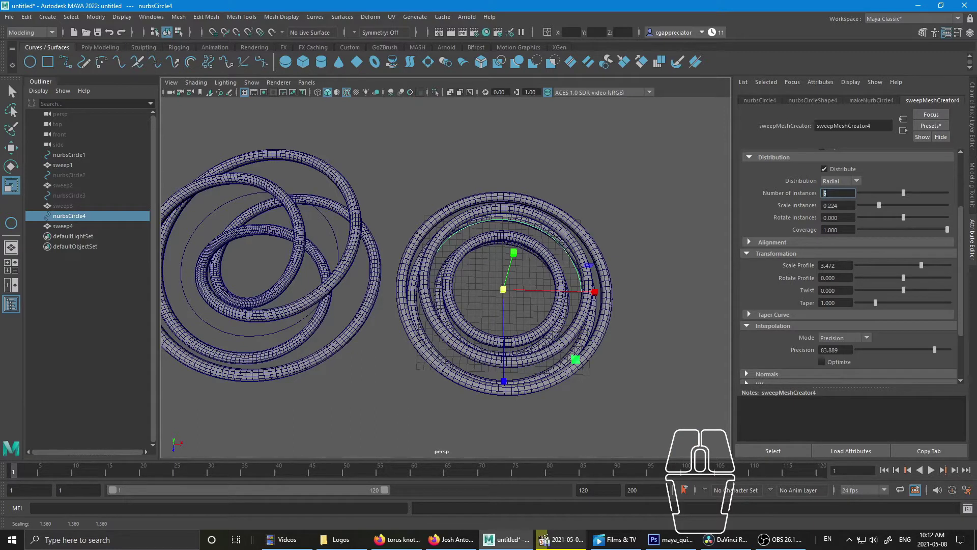
key(KP_4)
key(Return)
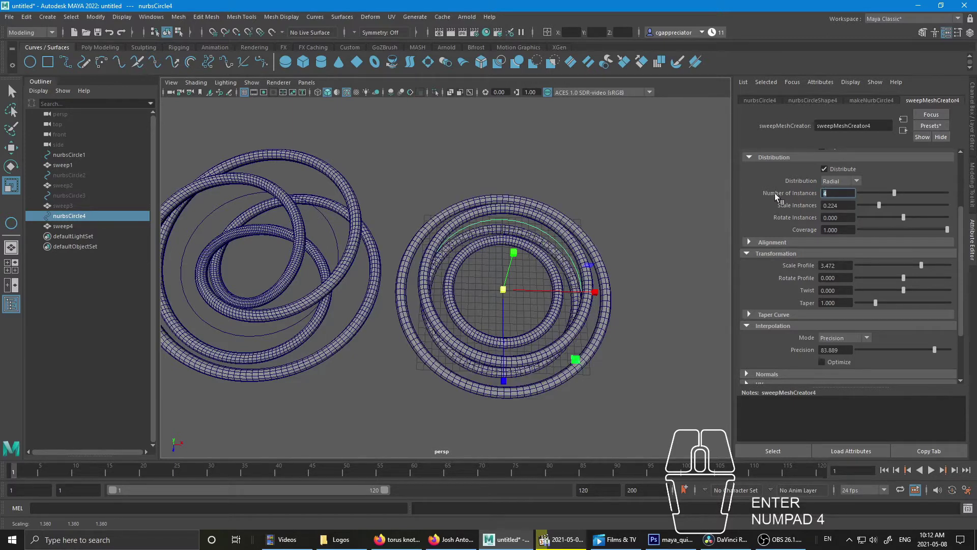
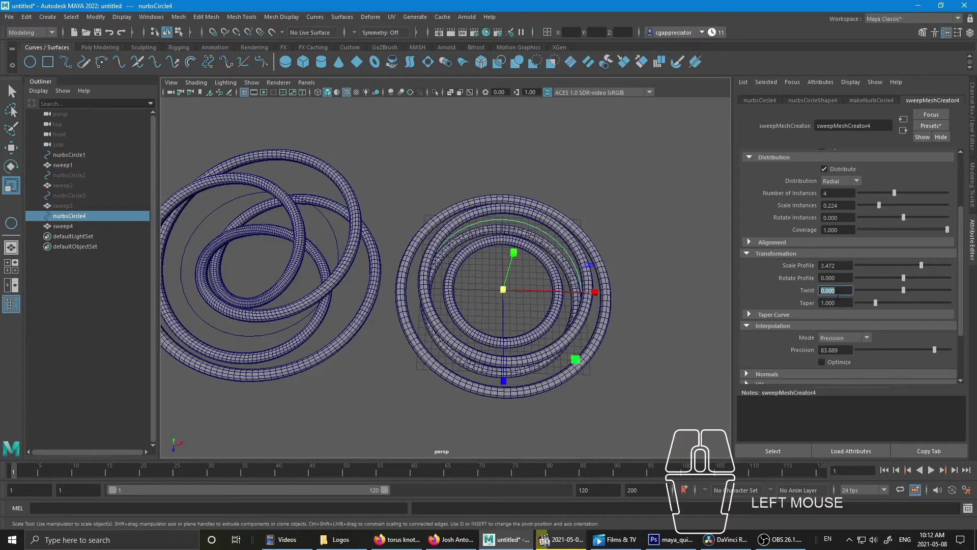
key(KP_2)
key(Return)
key(KP_1)
key(KP_5)
key(Return)
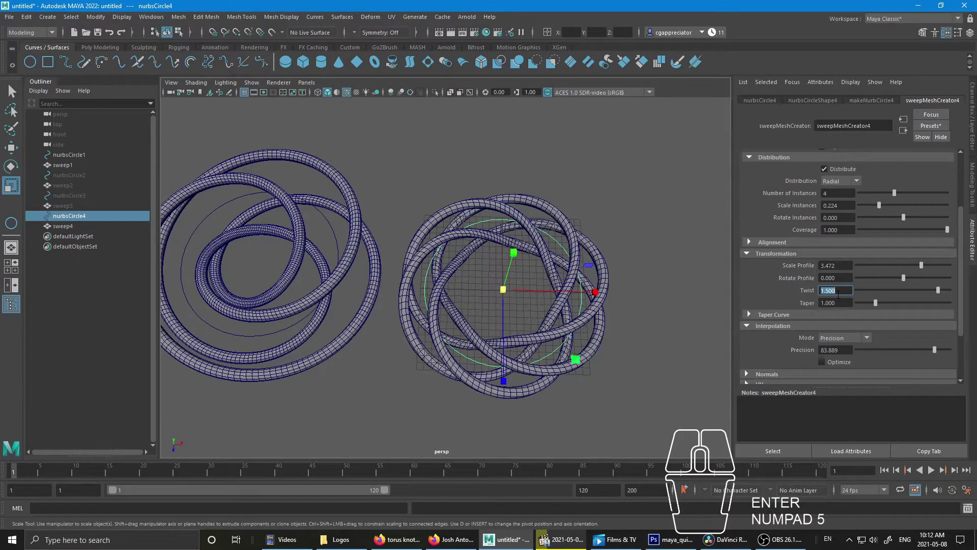
key(KP_1)
key(Return)
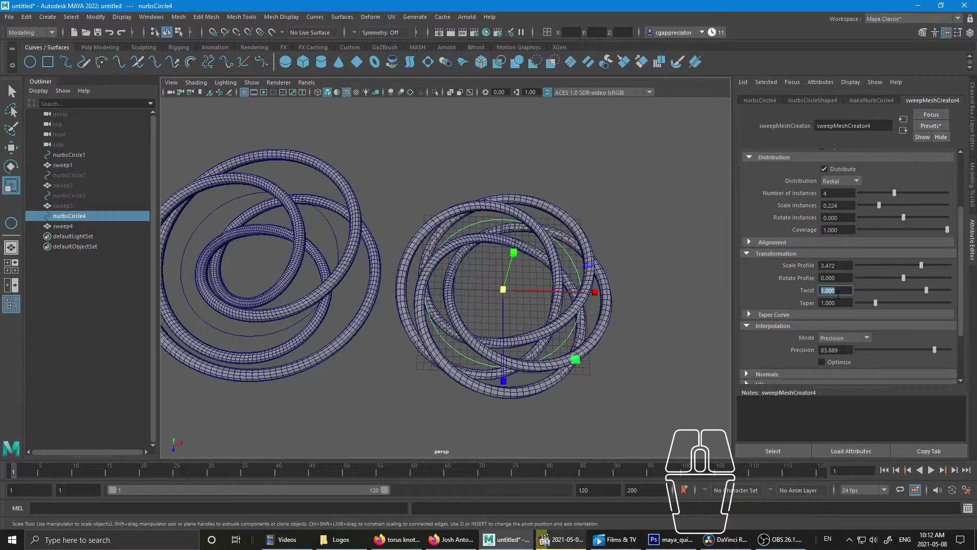
key(KP_5)
key(Return)
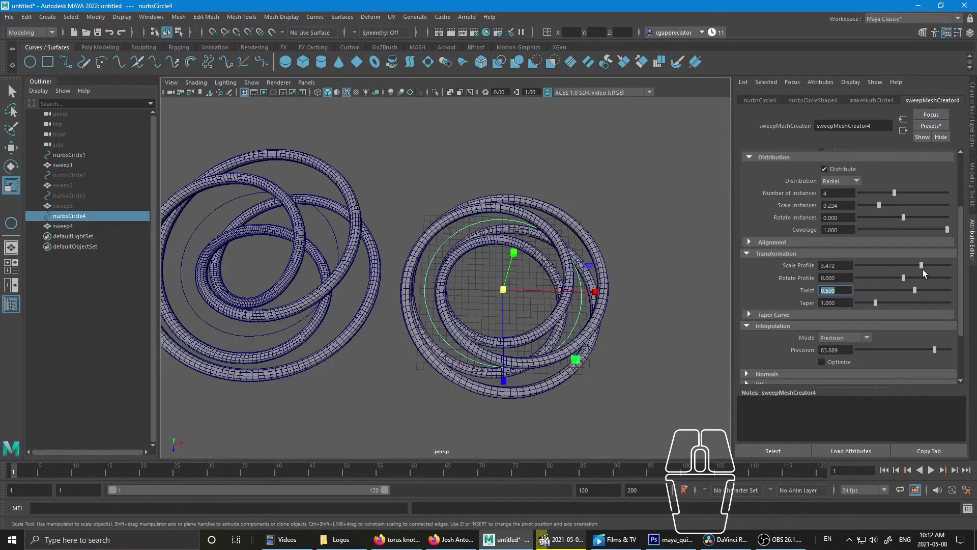
- Set Scale Profile to 5 and Scale Instances to 0.159 so the four copies weave together
click(537, 271)
drag(575, 296, 545, 284)
click(556, 268)
drag(925, 271, 968, 276)
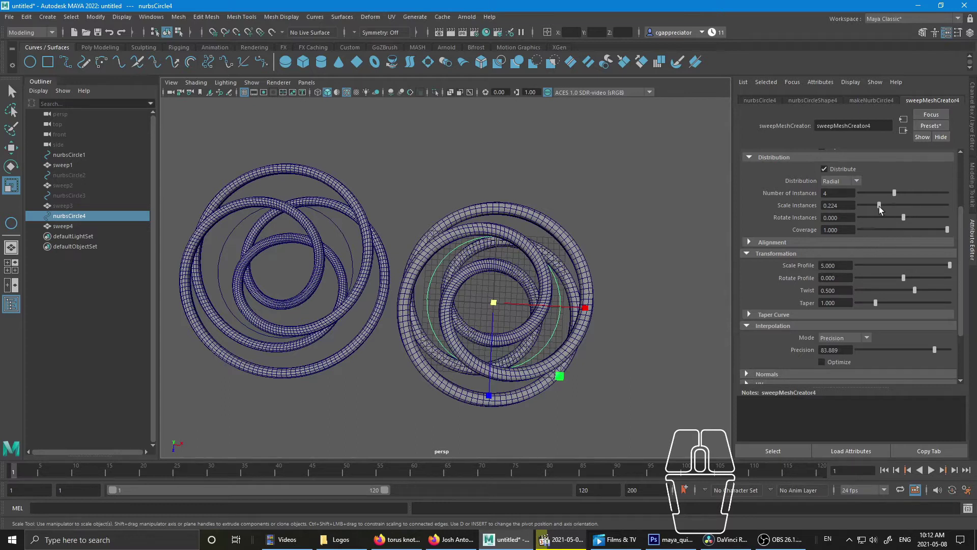
click(882, 212)
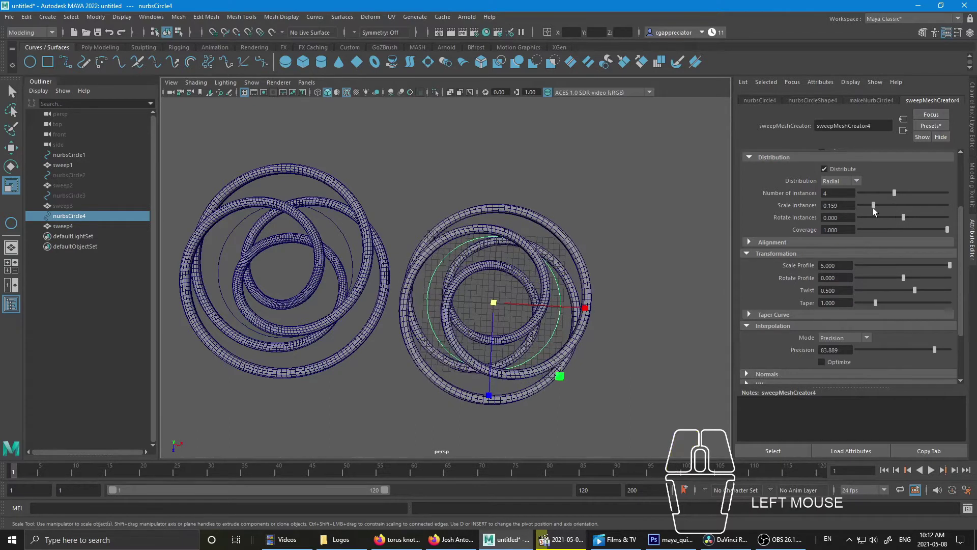
click(600, 298)
- Pull the perspective view back and reposition it to see both rings
right_click(605, 301)
click(528, 301)
drag(489, 307, 499, 309)
click(481, 302)
drag(478, 298, 465, 298)
drag(547, 308, 552, 306)
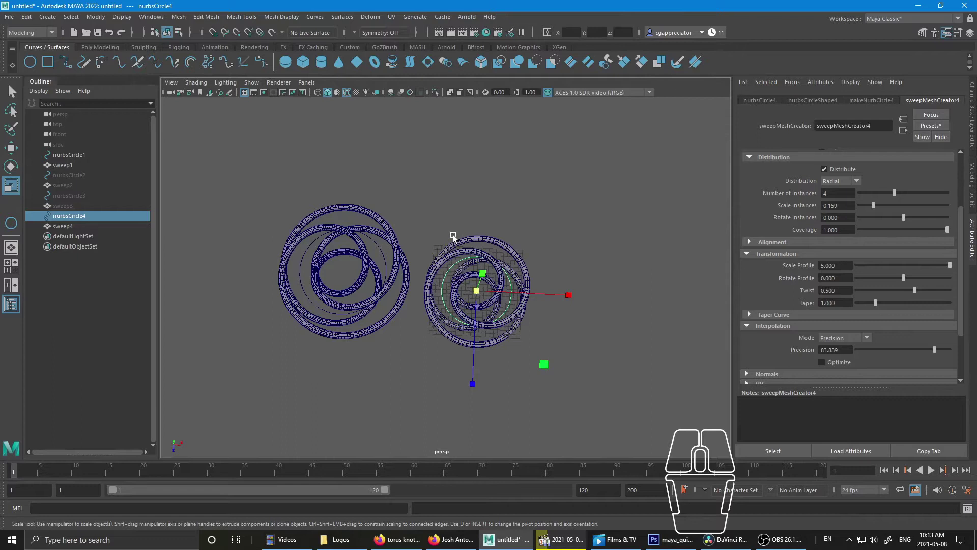
drag(505, 304, 511, 296)
drag(516, 278, 508, 283)
click(510, 248)
key(alt+w)
scroll(up, 3)
- Select the sweep4 torus-knot tube and tilt the view toward it
click(566, 329)
drag(582, 281, 555, 274)
right_click(541, 272)
drag(556, 298, 562, 285)
drag(565, 273, 525, 291)
- Frame the selected sweep4 tube in all views and tumble around it to inspect its overlapping loops
click(124, 17)
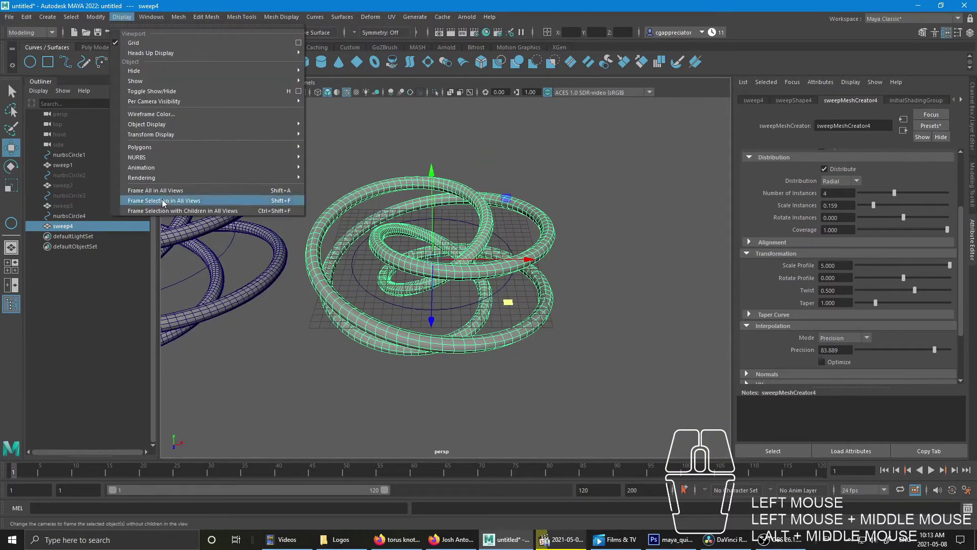
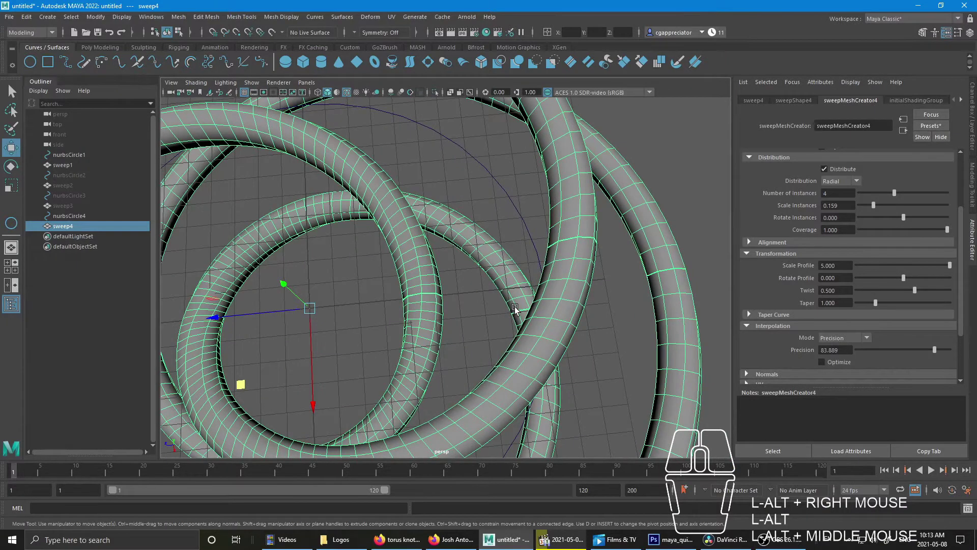
drag(454, 302, 330, 264)
click(665, 230)
click(450, 217)
key(3)
drag(458, 266, 455, 310)
key(alt+1)
scroll(down, 3)
drag(465, 310, 458, 283)
middle_click(441, 237)
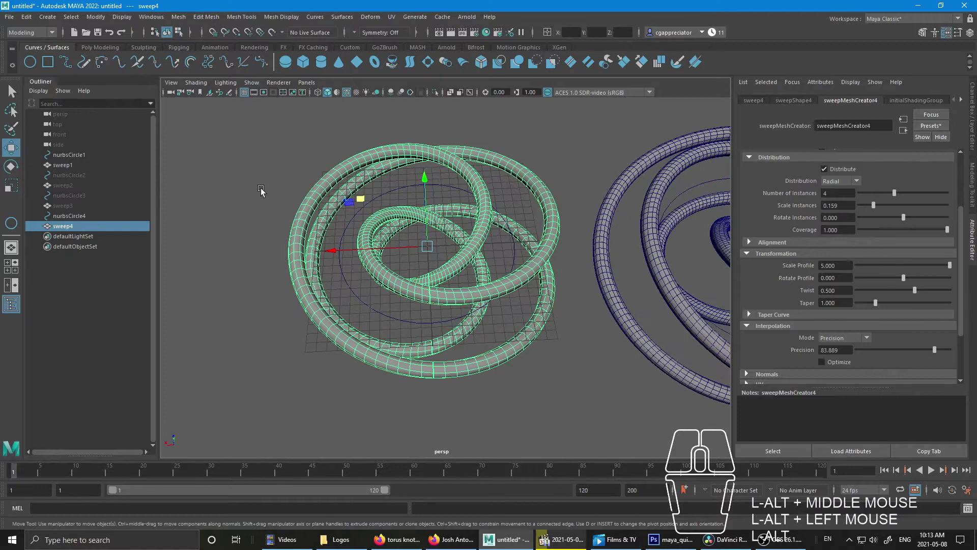
- Merge sweep4's coincident vertices with a 0.010 distance threshold and check the merged tube
click(205, 20)
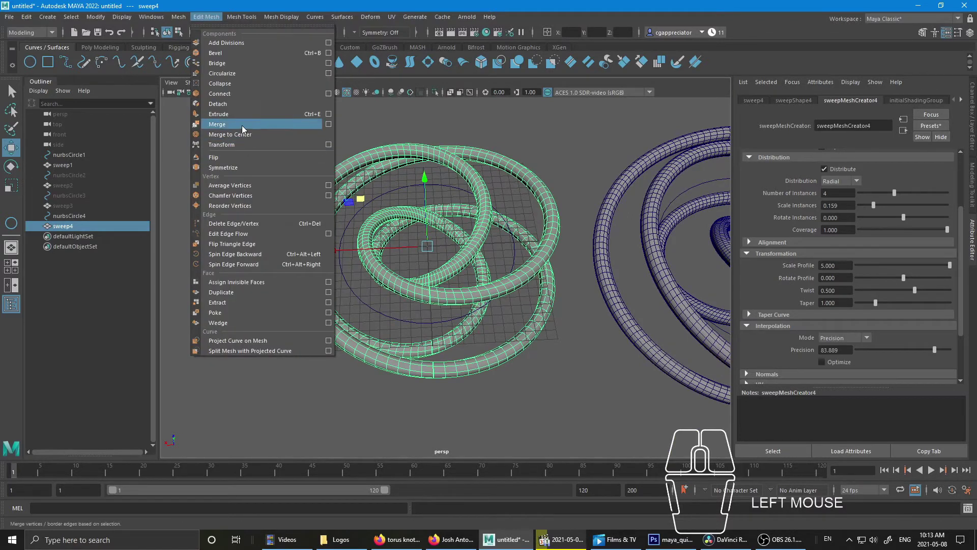
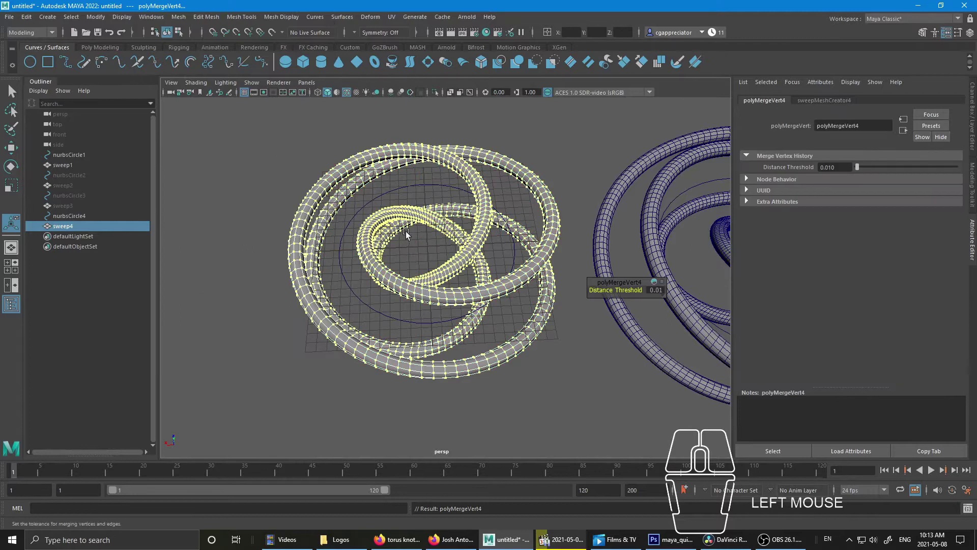
drag(477, 189, 530, 161)
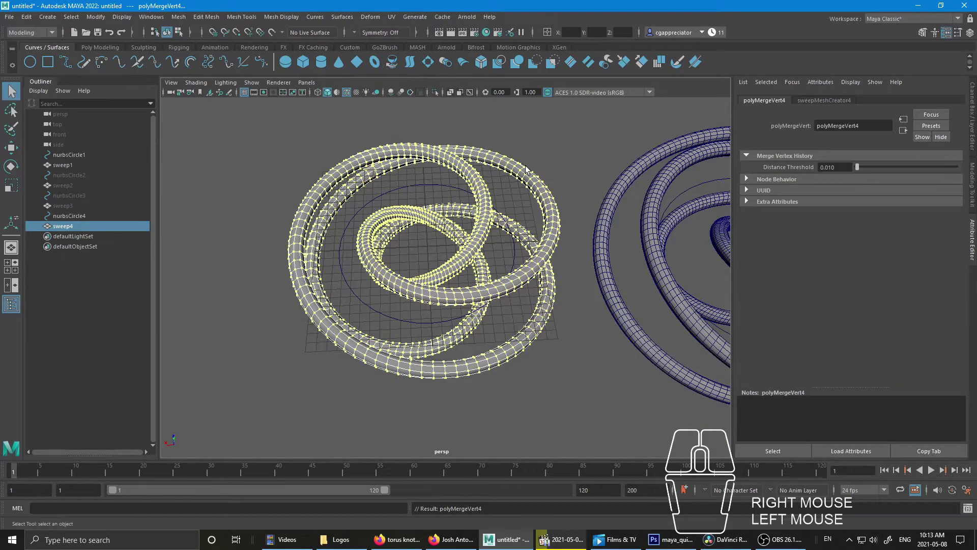
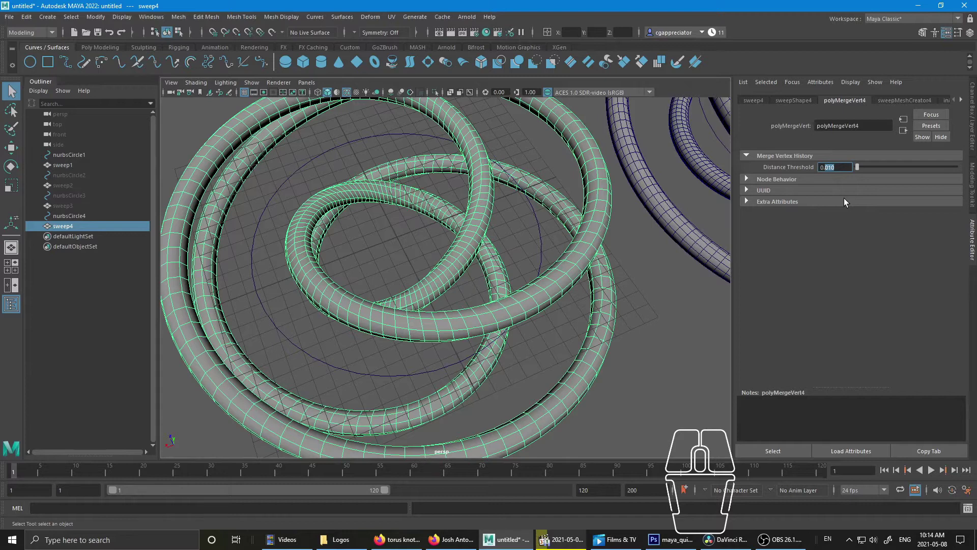
drag(497, 333, 519, 300)
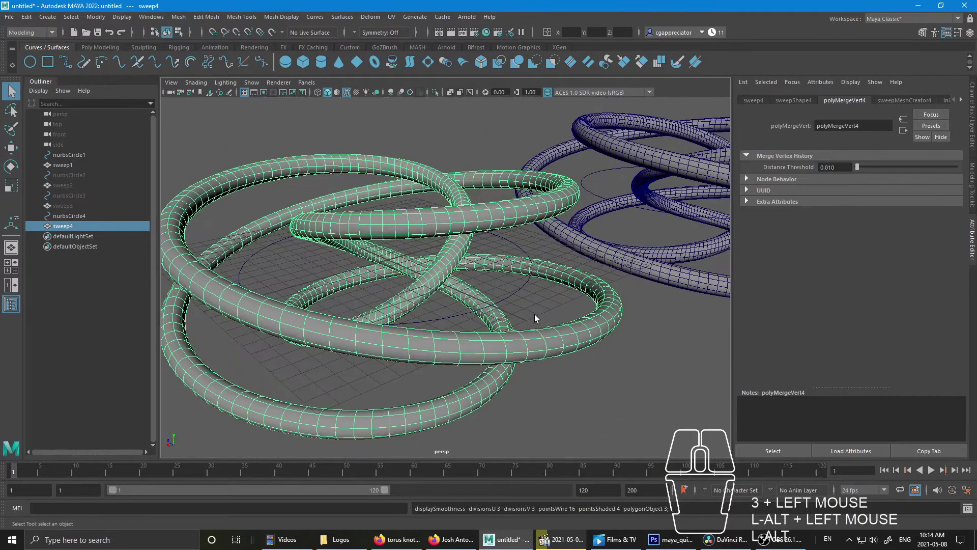
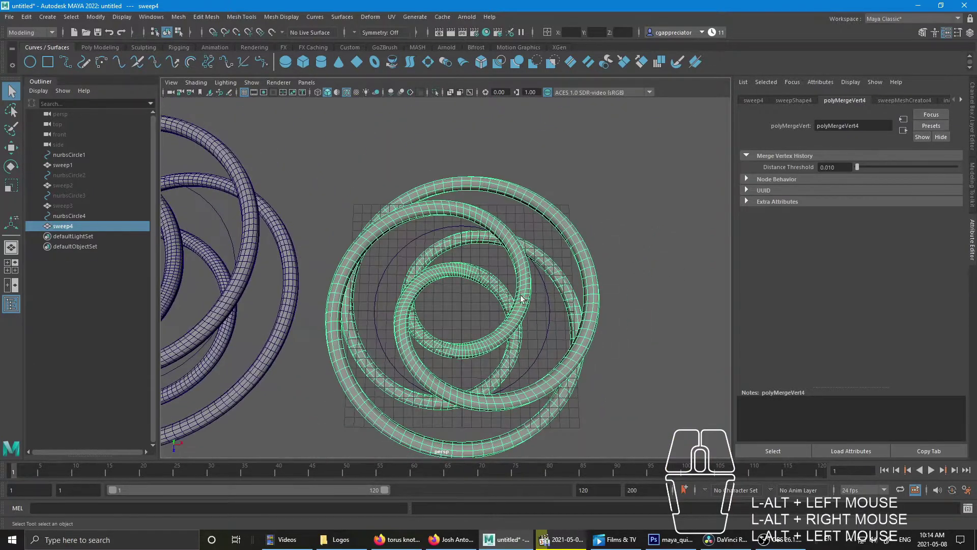
- Select the woven ring's sweep curve and reduce its radial copies to 3 instances
drag(548, 324, 557, 332)
key(w)
drag(533, 381, 536, 380)
key(ctrl+z)
click(879, 101)
drag(896, 197, 880, 198)
drag(516, 274, 368, 240)
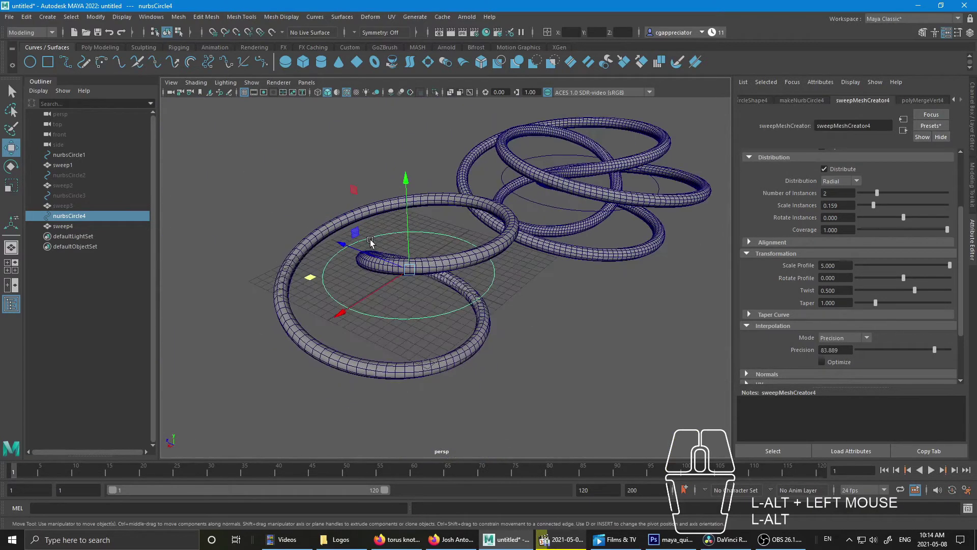
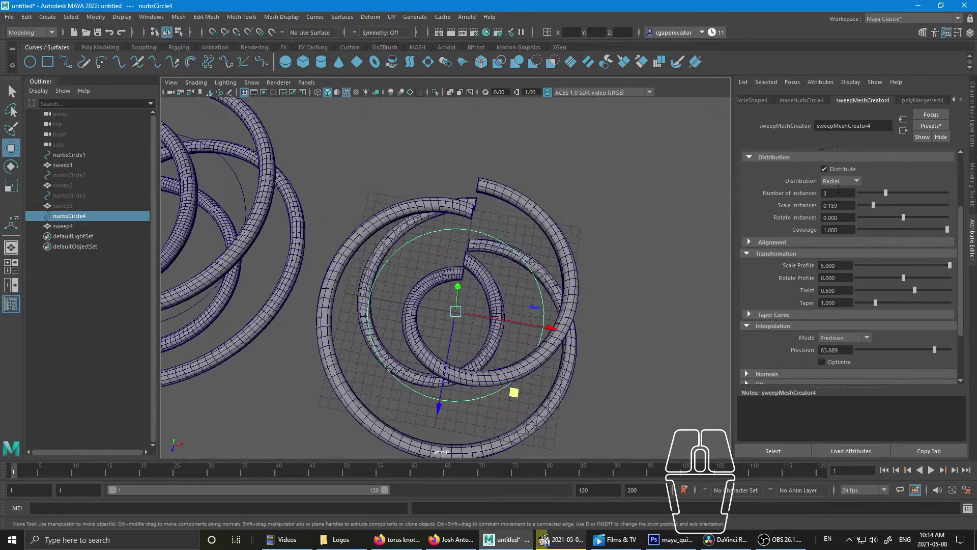
- Adjust the copies' twist to a small positive 0.333 with Scale Instances 0.159
drag(539, 295, 564, 283)
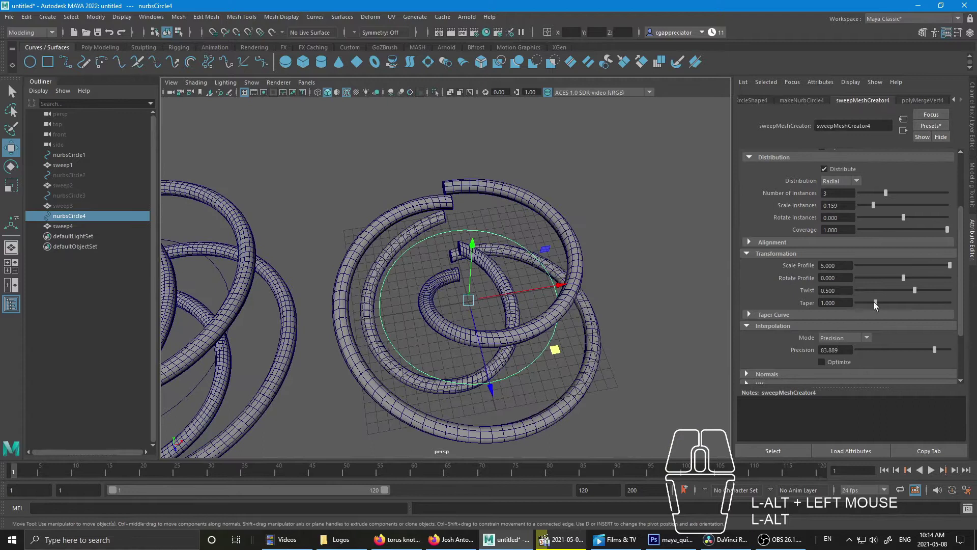
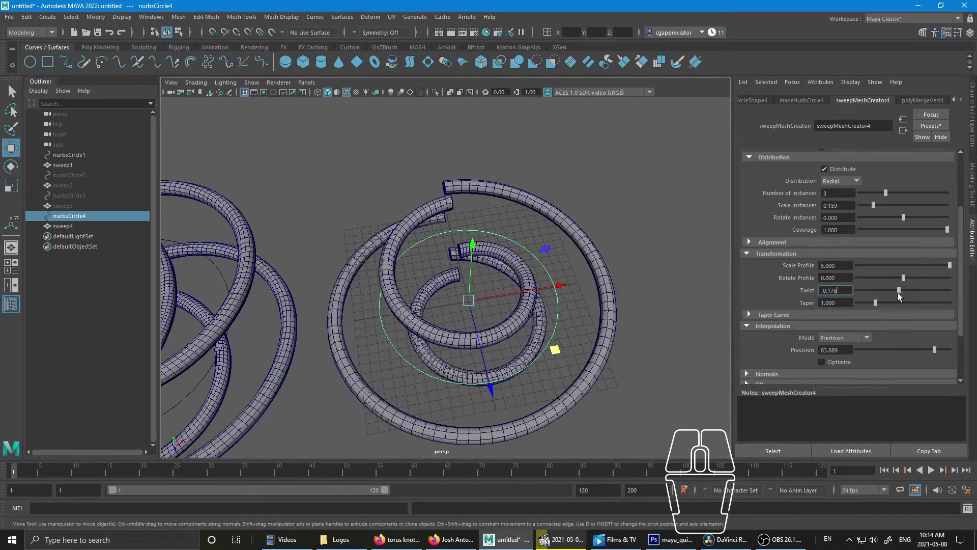
drag(574, 315, 588, 311)
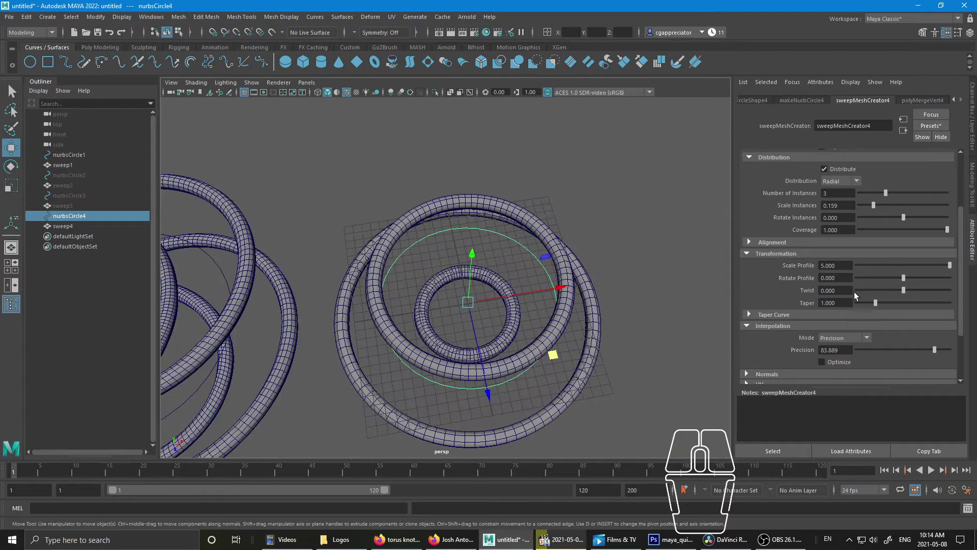
click(907, 295)
click(906, 293)
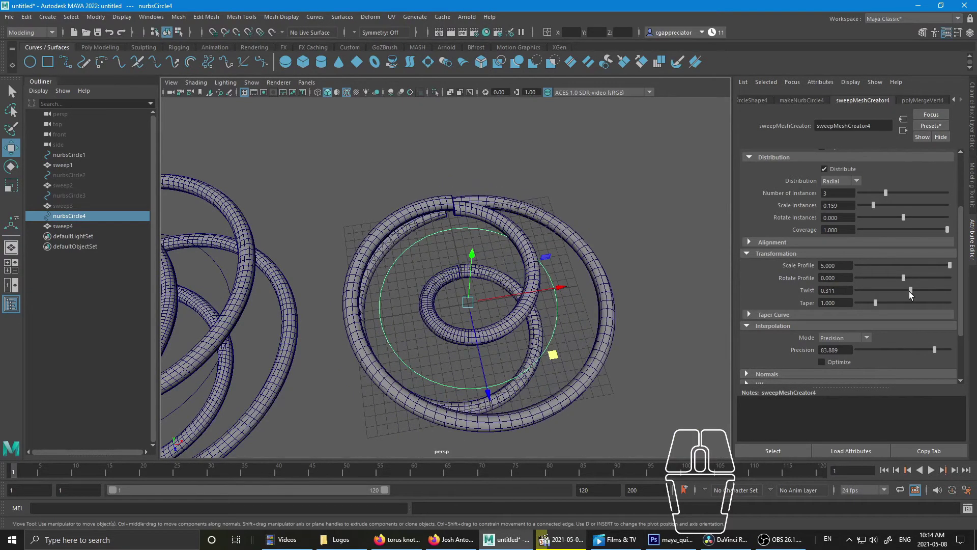
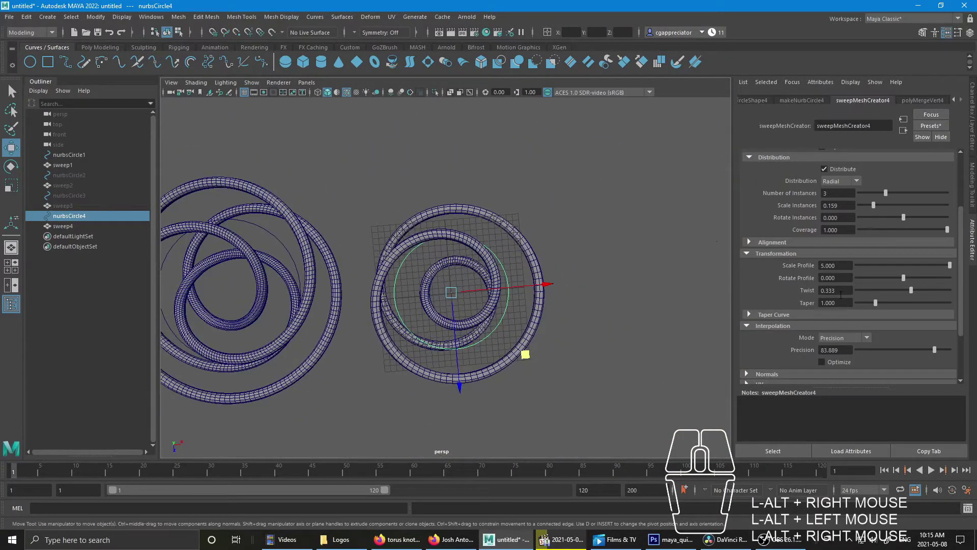
- Orbit closer around the woven ring and select nurbsCircle4 with its sweep4 tube
click(531, 292)
right_click(487, 258)
click(593, 304)
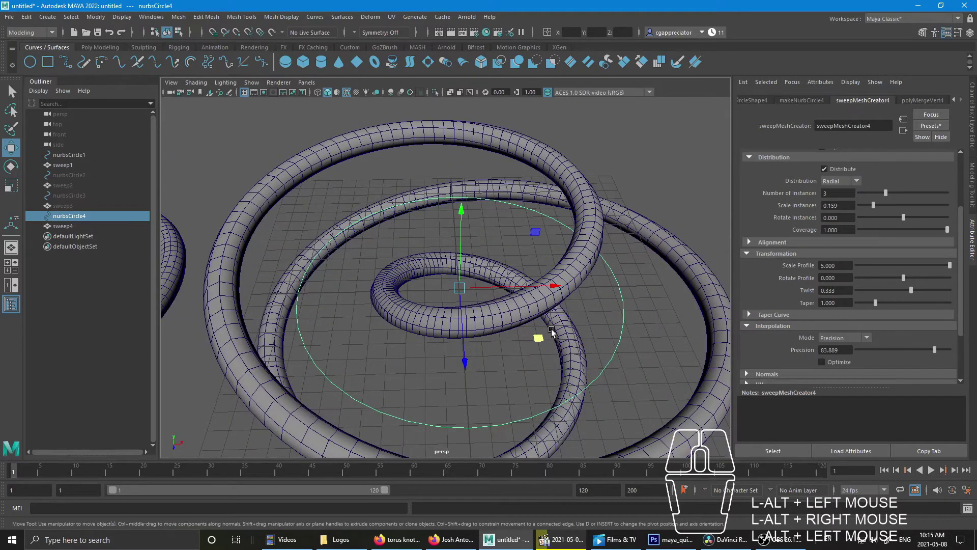
right_click(546, 326)
drag(485, 297, 474, 327)
drag(529, 329, 409, 302)
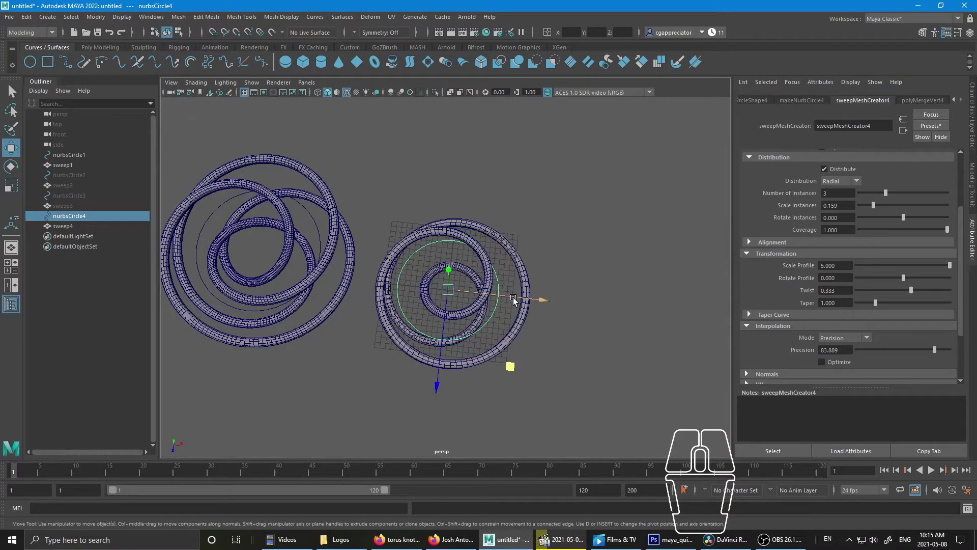
click(404, 214)
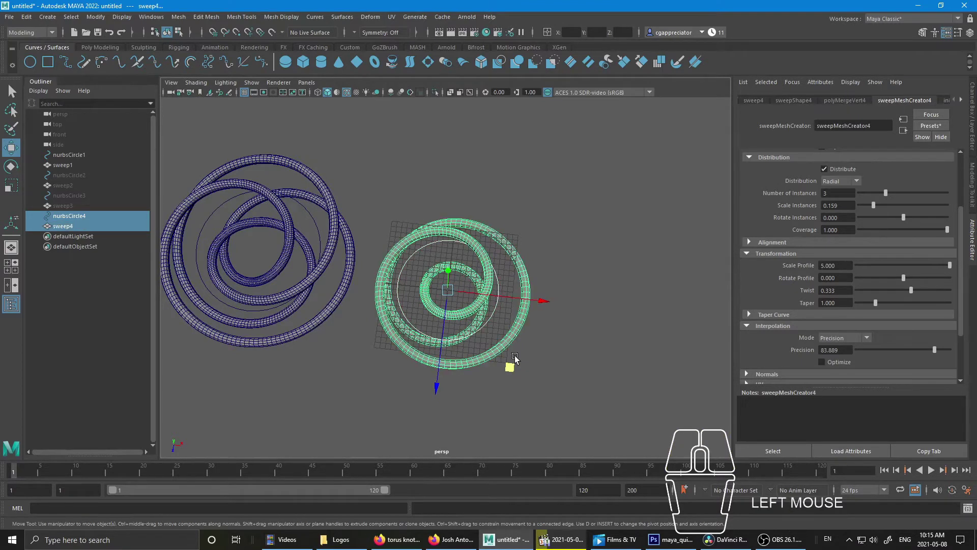
- In the Outliner hide the merged knot tube sweep1 and unhide nurbsCircle2 and the twisted ribbon sweep2
click(313, 237)
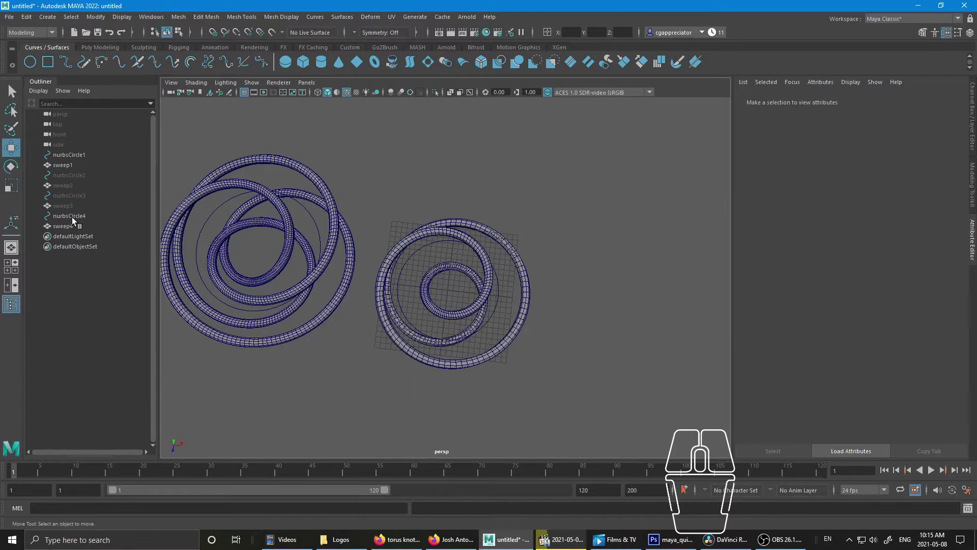
click(77, 222)
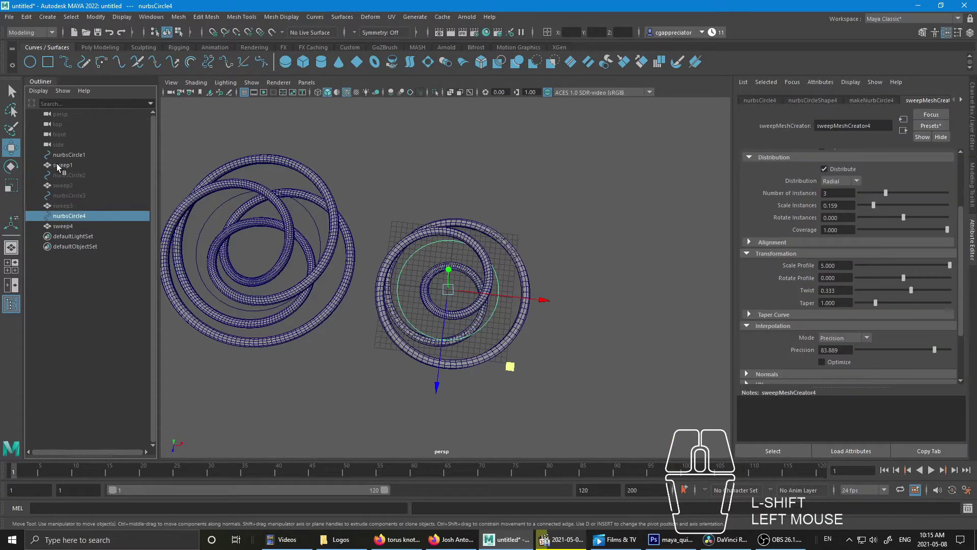
click(62, 160)
click(71, 170)
key(shift+h)
click(78, 178)
click(71, 189)
key(shift+h)
- Frame both objects in the viewport and select the twisted ribbon
key(w)
middle_click(574, 318)
scroll(up, 3)
click(572, 315)
drag(583, 296, 487, 334)
right_click(523, 339)
drag(521, 336, 521, 327)
scroll(down, 3)
click(466, 310)
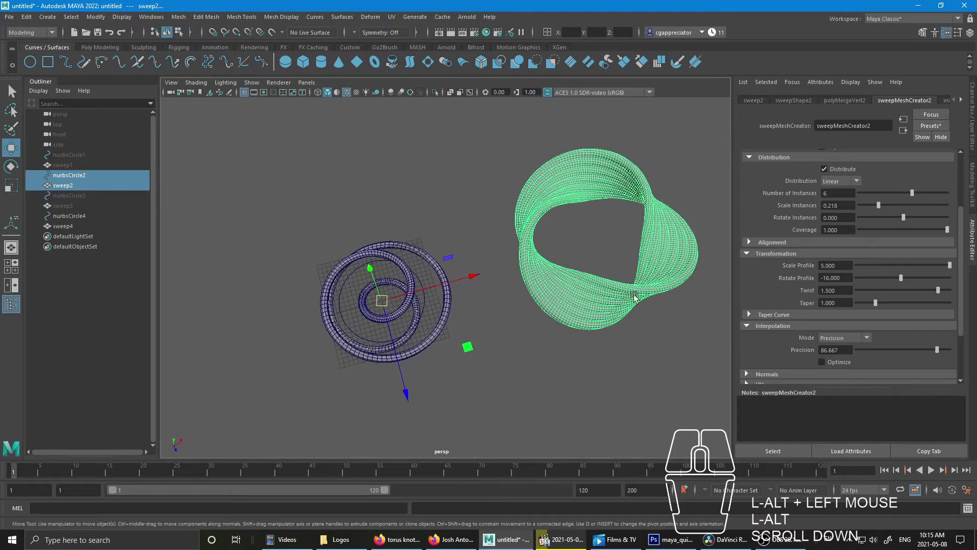
- Inspect the ribbon's twist up close, then select the radial ring tube sweep4
drag(604, 180, 533, 256)
drag(499, 246, 639, 267)
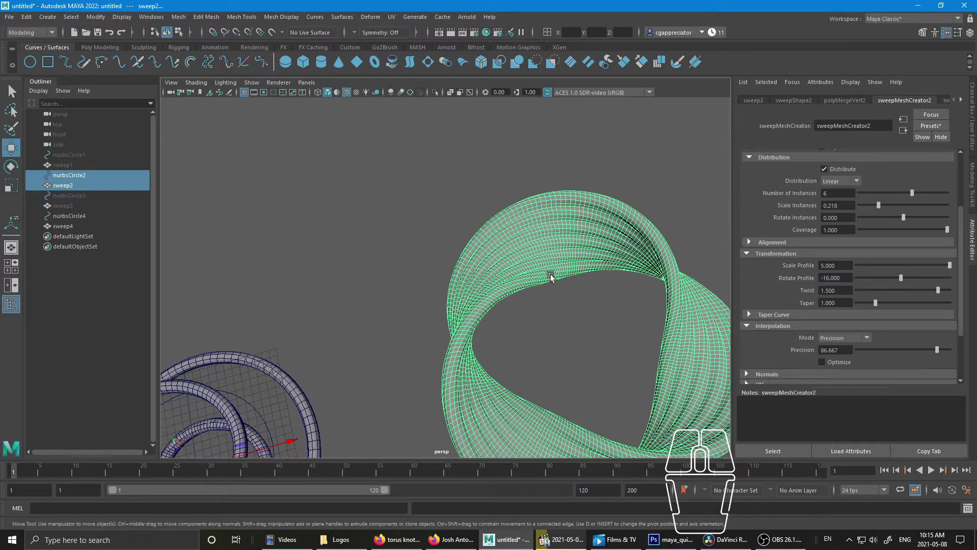
right_click(614, 286)
drag(371, 339, 451, 263)
right_click(435, 271)
click(451, 314)
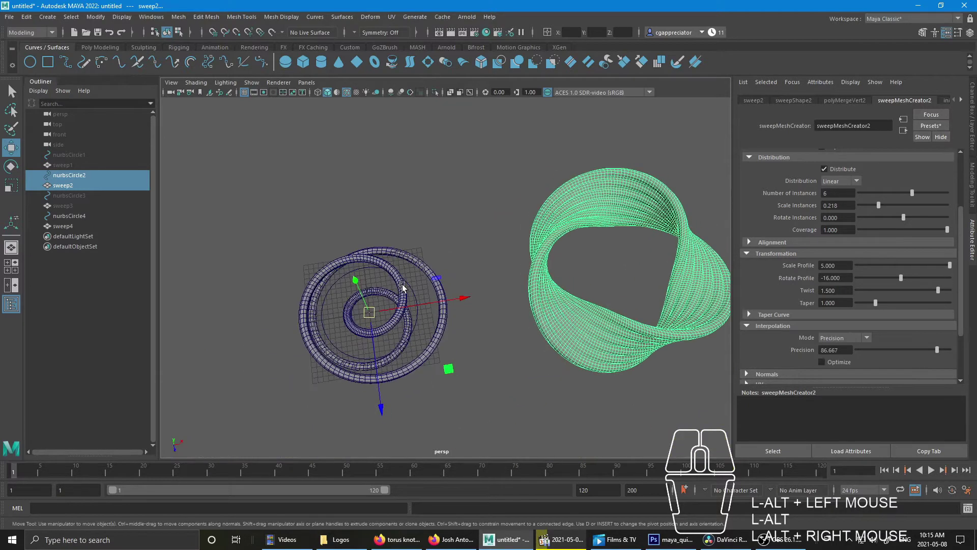
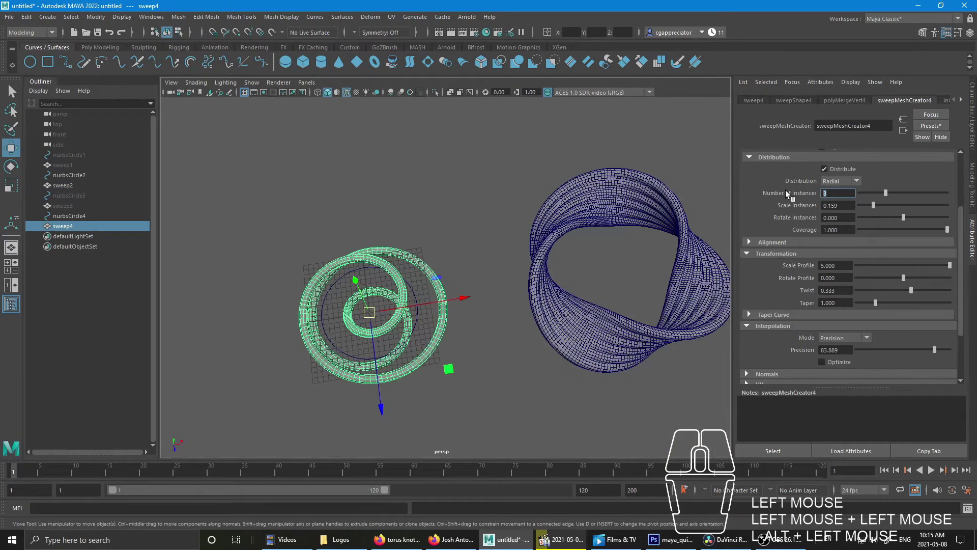
- Set sweepMeshCreator4 to 6 instances, instance scale 0.182 and a thinner profile scale of about 3.722
key(KP_6)
key(Return)
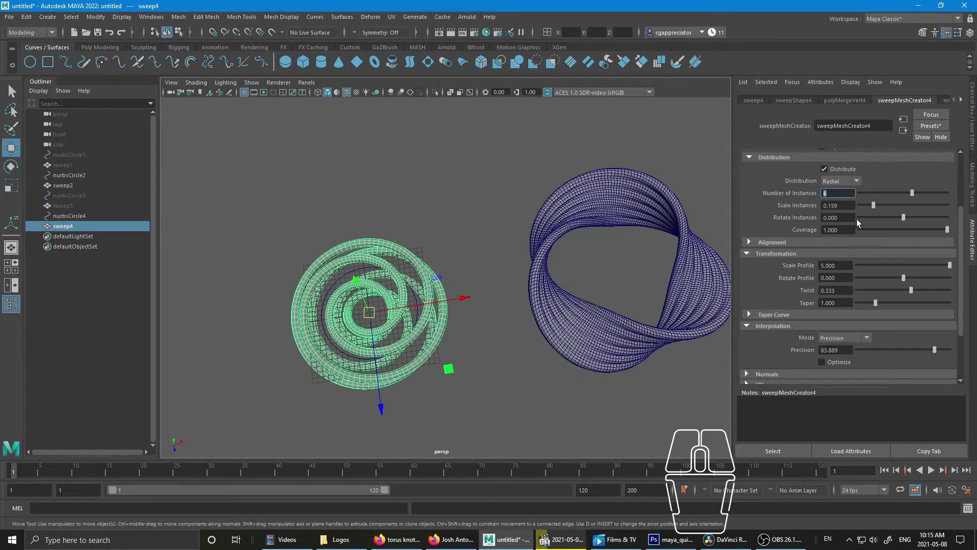
click(877, 209)
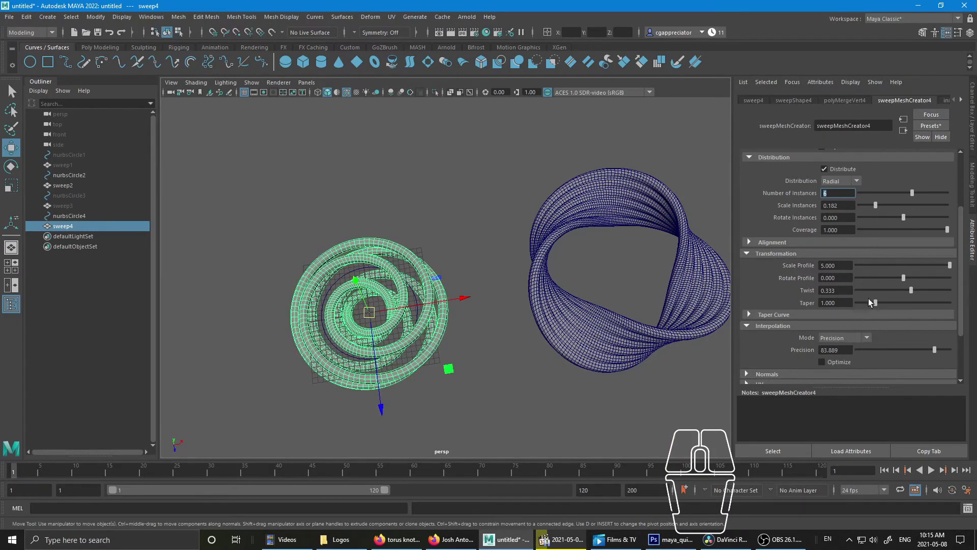
click(953, 267)
drag(950, 267, 926, 271)
- Scale up the ring's guide circle nurbsCircle4 so the six loops sit looser
click(348, 277)
key(r)
drag(373, 311, 442, 294)
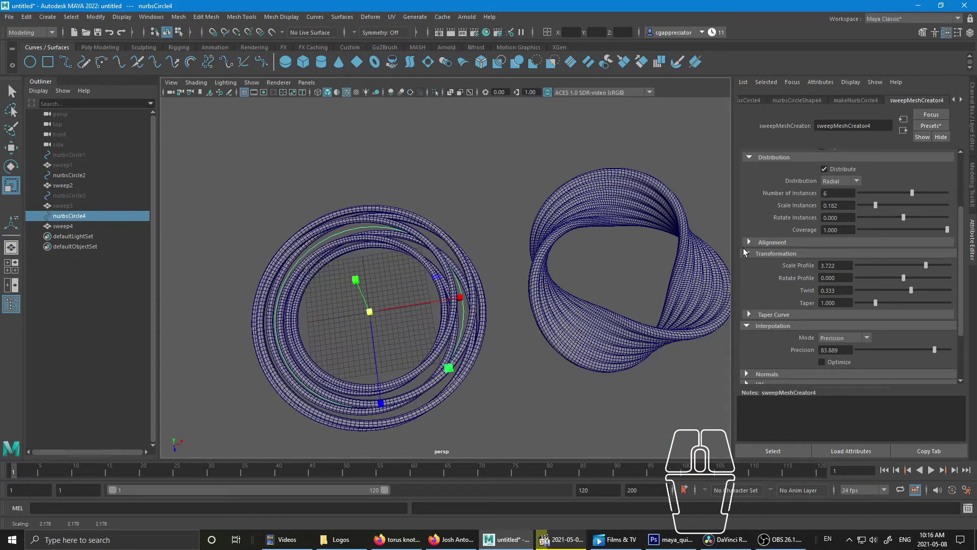
scroll(up, 3)
click(843, 250)
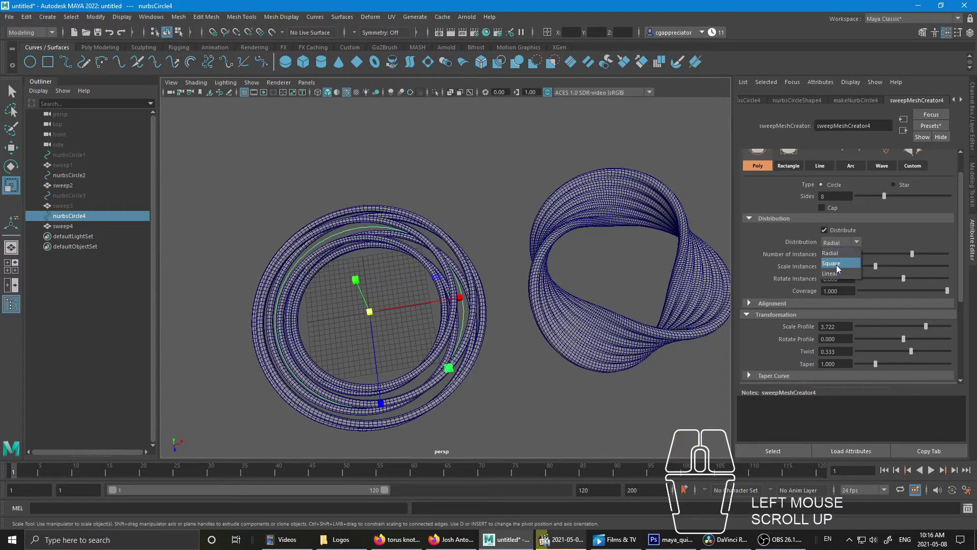
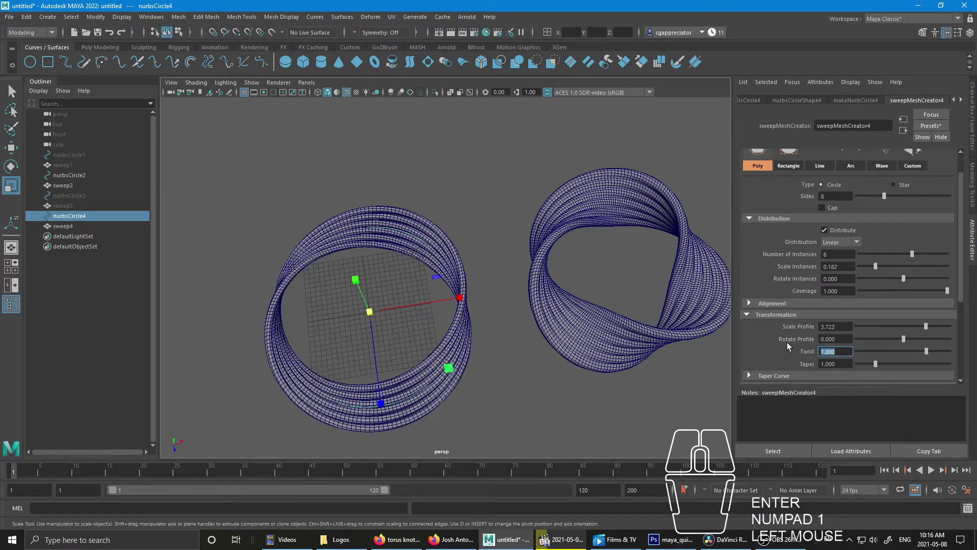
- With Linear distribution, raise the profile scale to 5 and set the twist to 1.5
drag(930, 330, 966, 339)
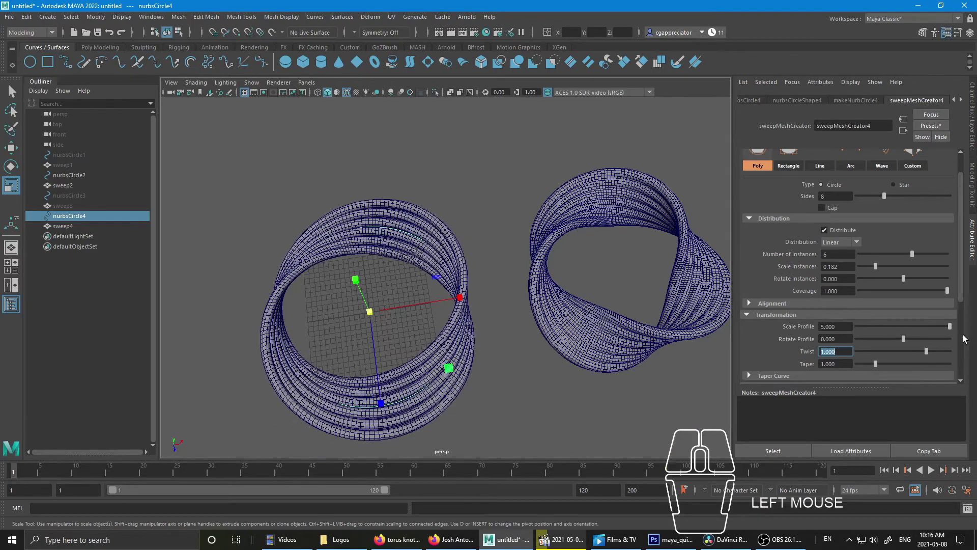
drag(553, 333, 545, 356)
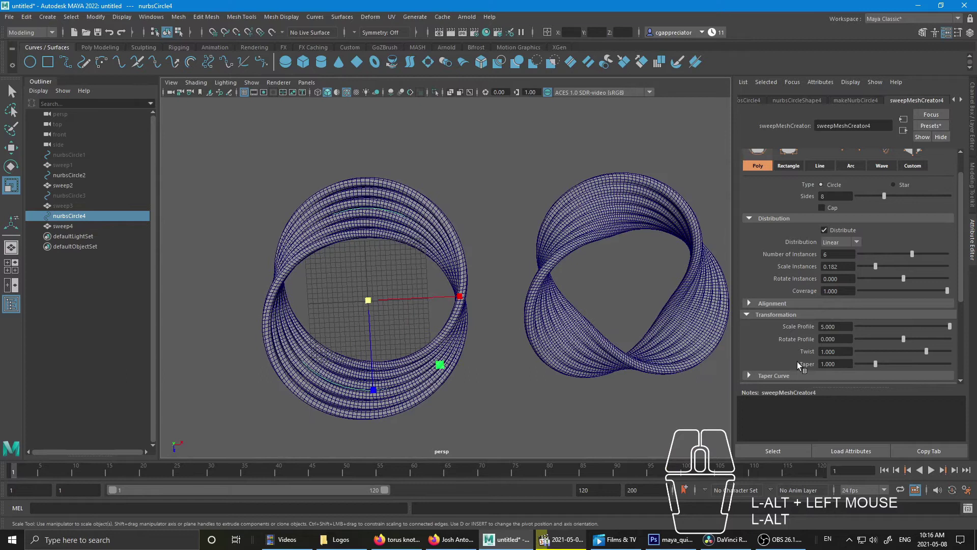
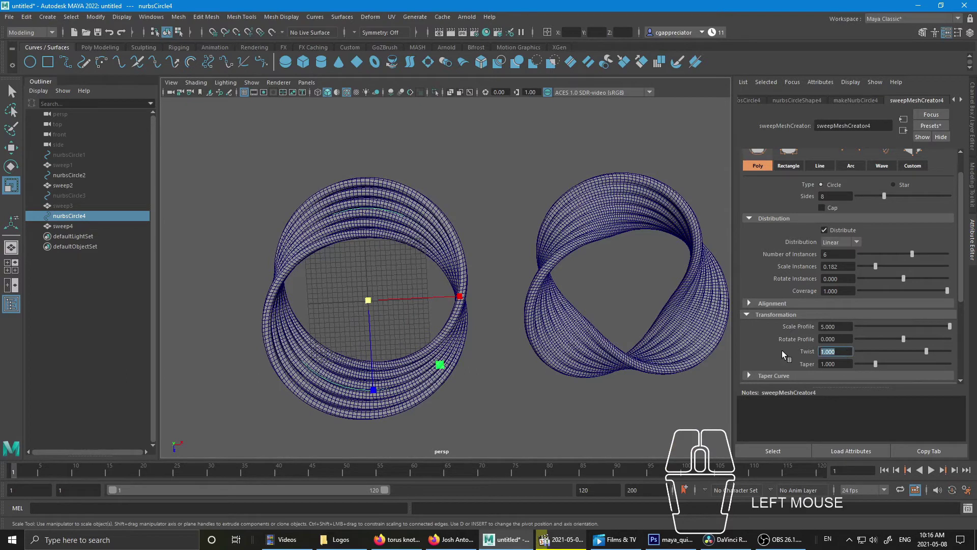
key(KP_1)
key(KP_5)
key(Return)
- Orbit the view to tilt the rings and compare the new band with the ribbon
drag(521, 327, 518, 293)
drag(453, 289, 666, 311)
drag(613, 270, 420, 261)
drag(542, 279, 496, 271)
drag(563, 280, 541, 253)
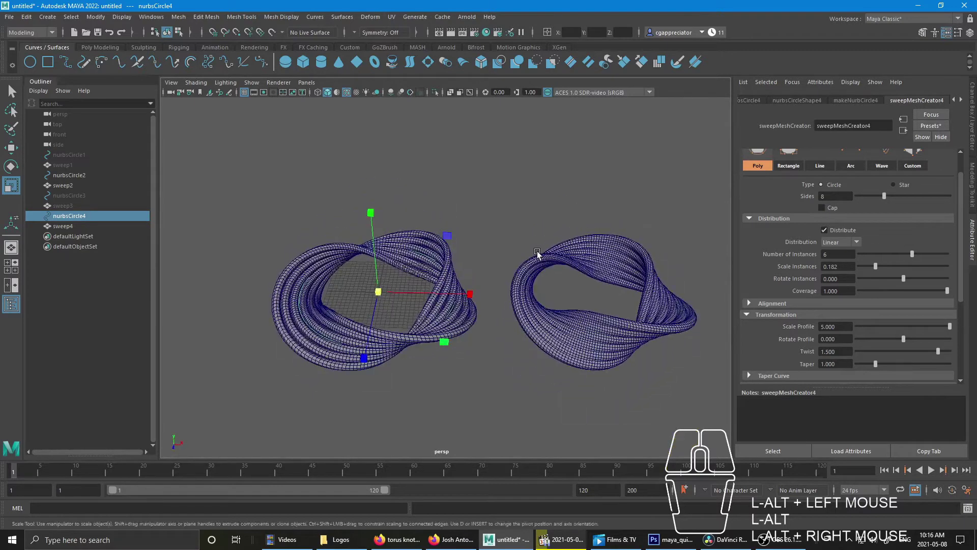
click(451, 262)
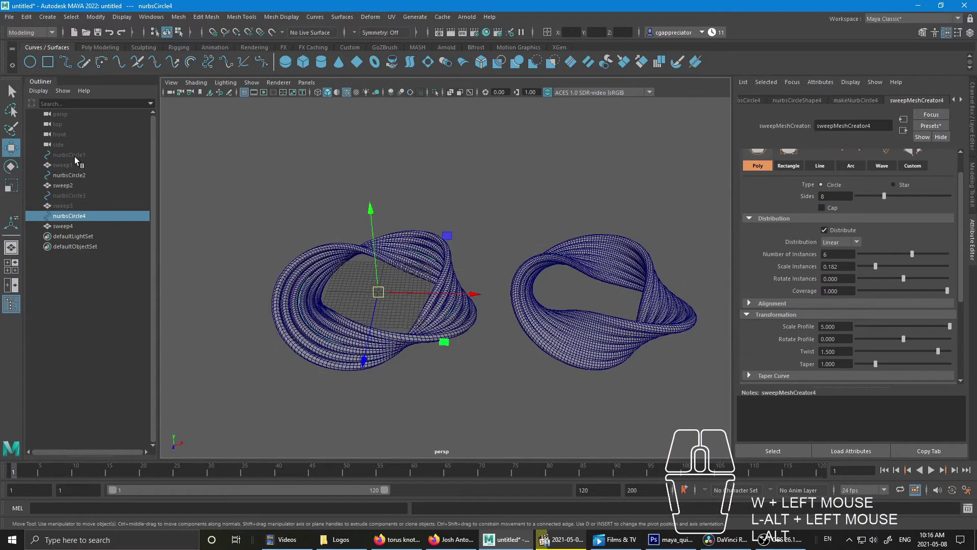
click(70, 182)
- Hide the twisted ribbon sweep2 and unhide the woven ring sweep3 with nurbsCircle3
click(71, 190)
key(ctrl+h)
click(73, 196)
click(66, 207)
key(shift+h)
- Select sweep4, set its distribution back to Radial, and pick the woven ring's guide circle
click(522, 247)
right_click(561, 262)
right_click(663, 351)
click(663, 351)
click(643, 284)
click(624, 311)
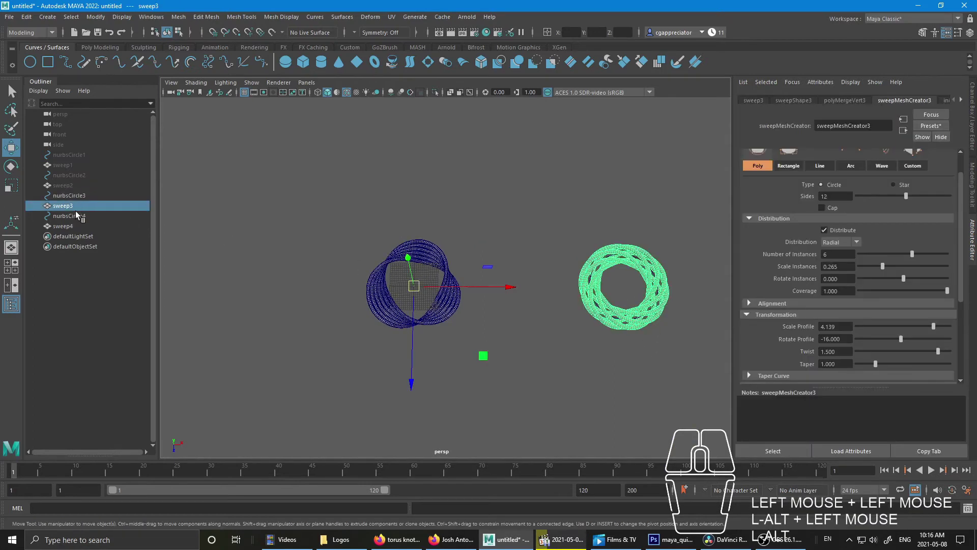
click(82, 199)
key(ctrl+w)
click(76, 195)
- Center both woven rings in view and rotate the new ring a few degrees
drag(694, 290, 600, 280)
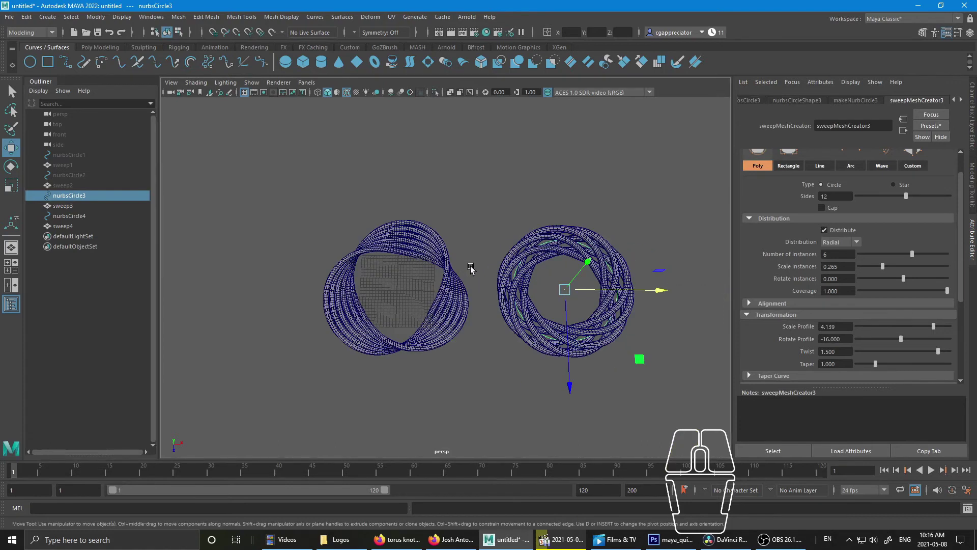
middle_click(456, 264)
drag(427, 256, 499, 268)
click(434, 250)
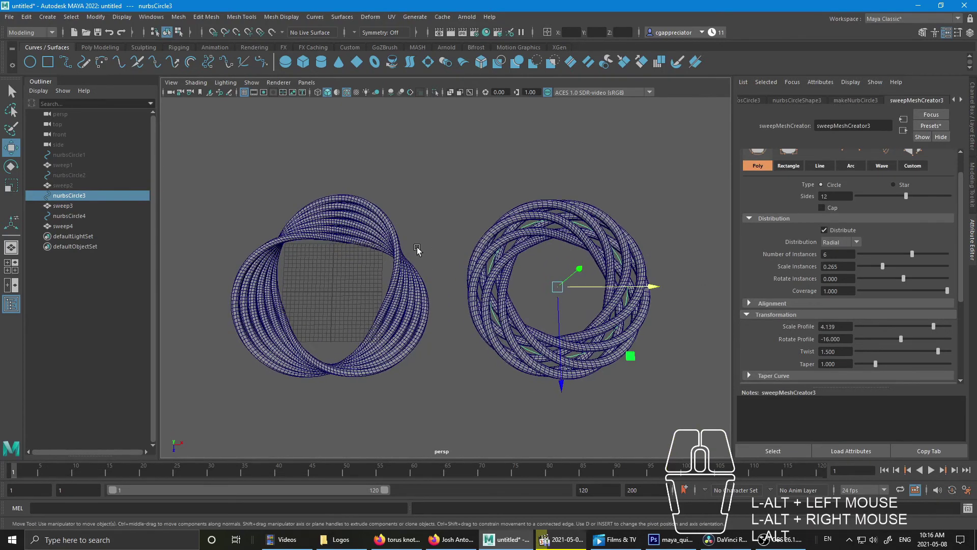
click(587, 214)
scroll(up, 3)
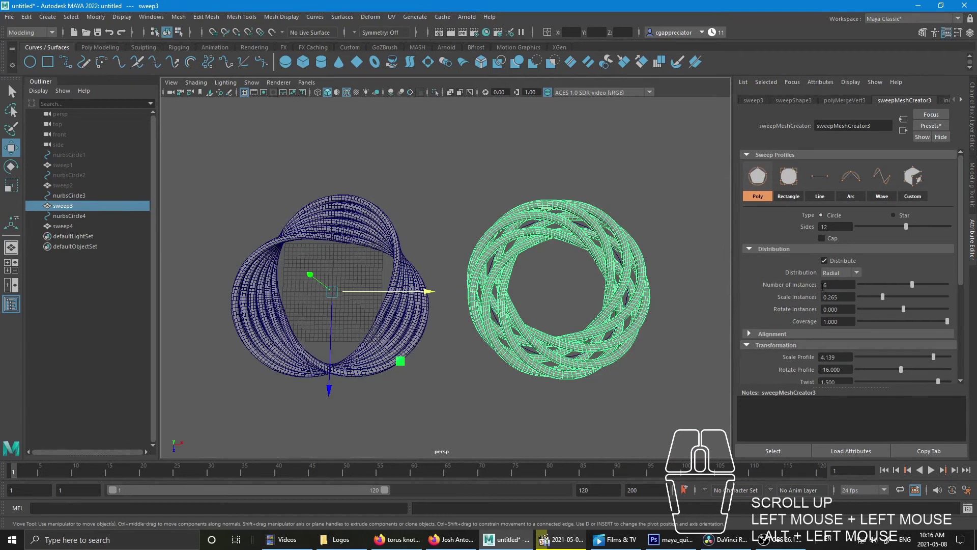
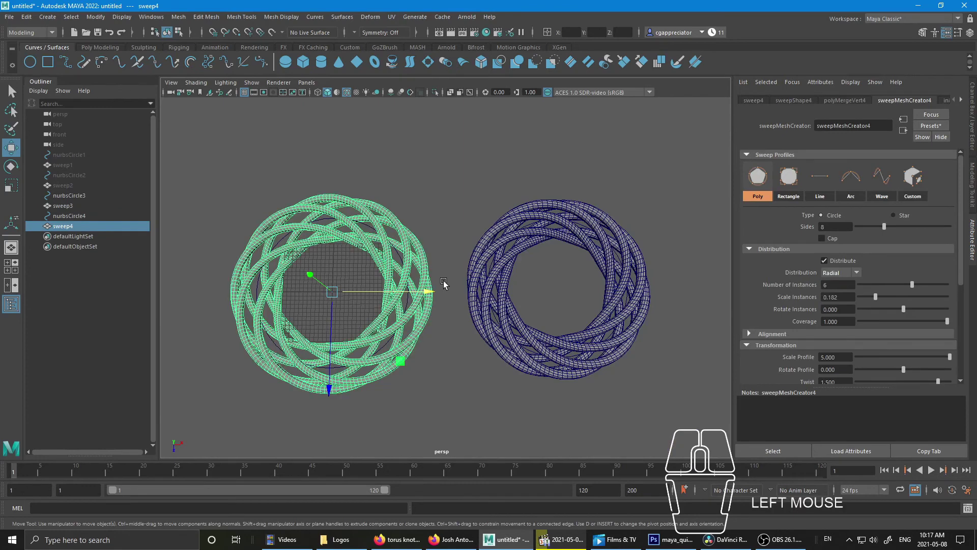
drag(410, 322, 402, 308)
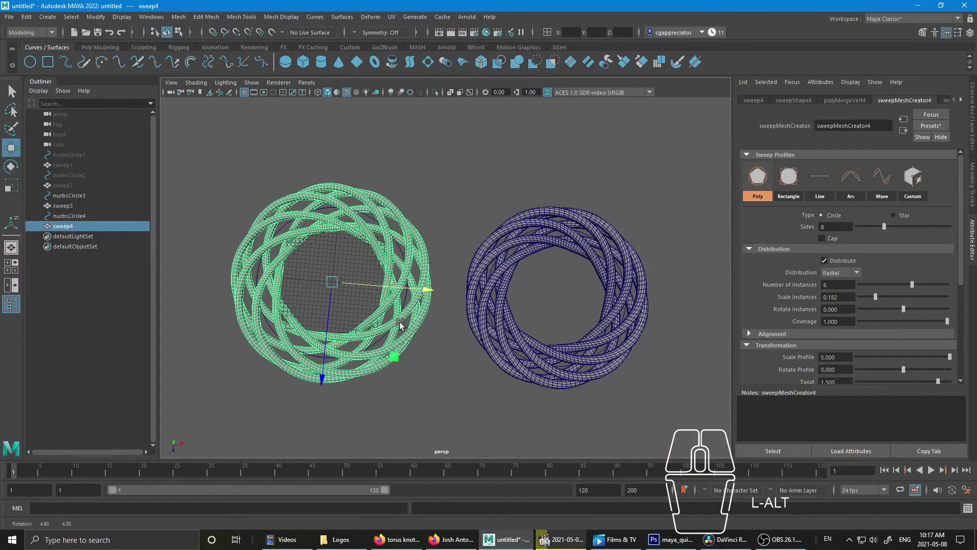